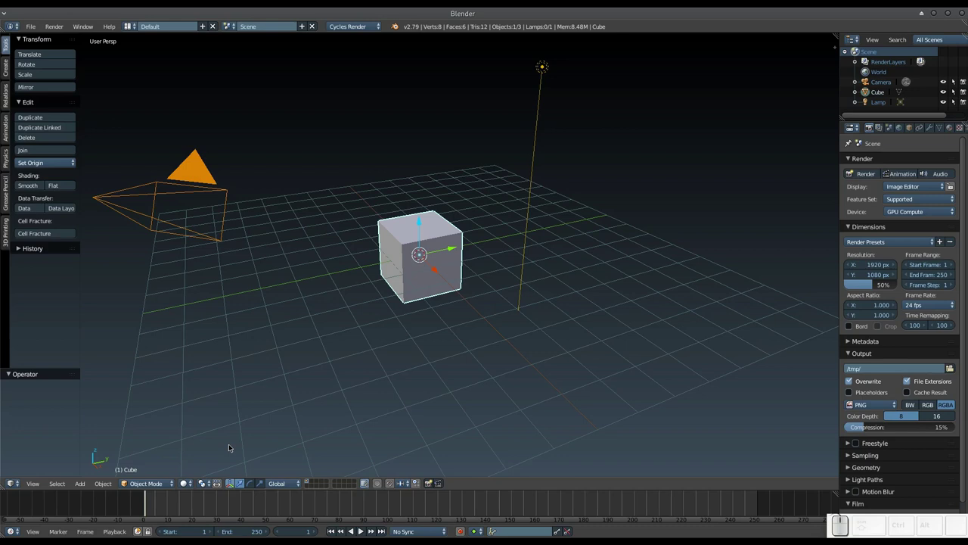
Step: Hide the tool shelf, show the properties panel and switch to front view
{"action": "key", "text": "t"}
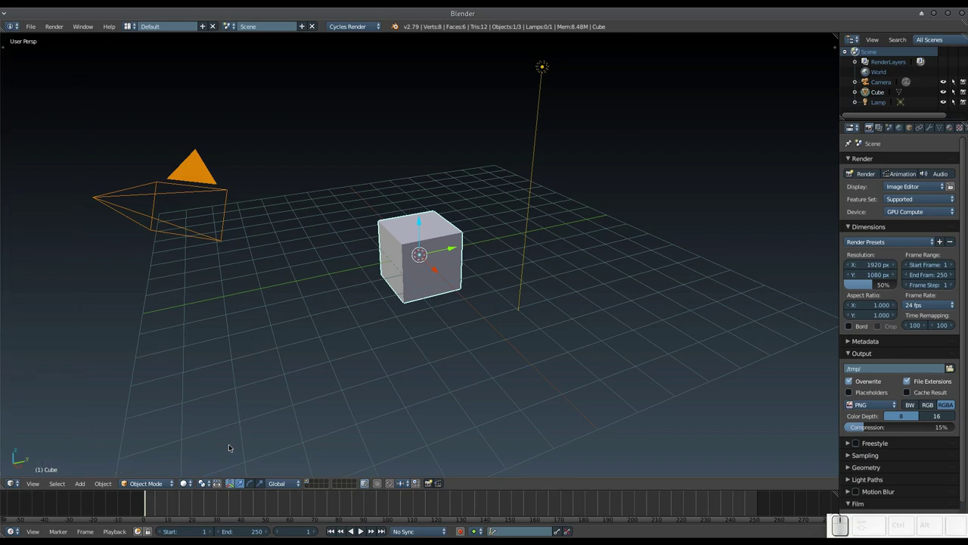
{"action": "key", "text": "n"}
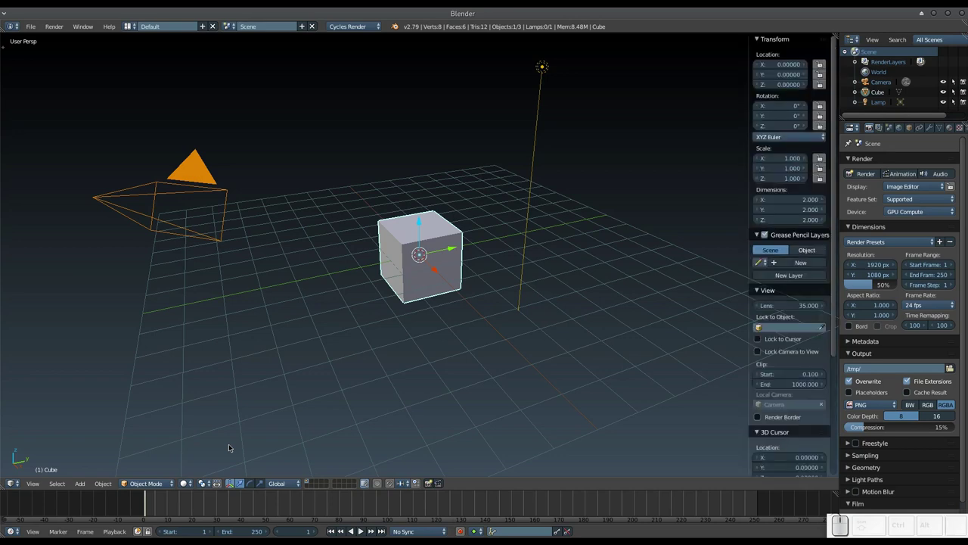
{"action": "key", "text": "KP_1"}
{"action": "scroll", "scroll_direction": "down", "scroll_amount": 3}
Step: Move the lamp and camera together to layer 2
{"action": "right_click", "coordinate": [507, 134]}
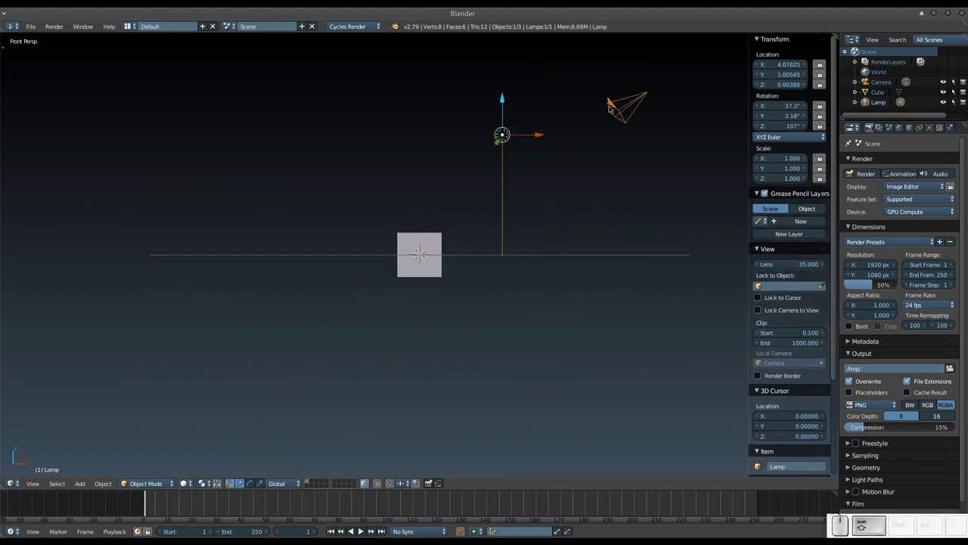
{"action": "right_click", "coordinate": [610, 105]}
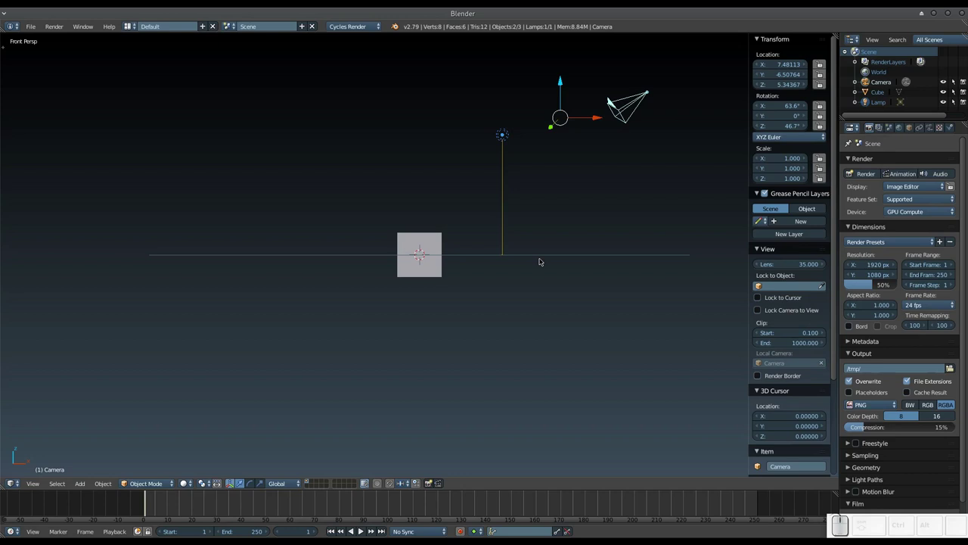
{"action": "key", "text": "m"}
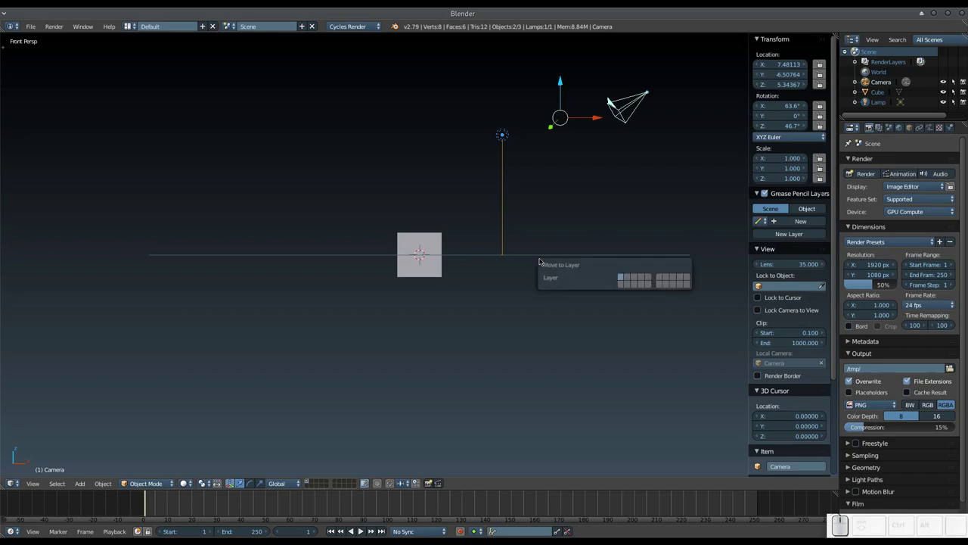
{"action": "key", "text": "2"}
{"action": "scroll", "scroll_direction": "up", "scroll_amount": 3}
Step: Delete the default cube from the scene
{"action": "left_click", "coordinate": [436, 237]}
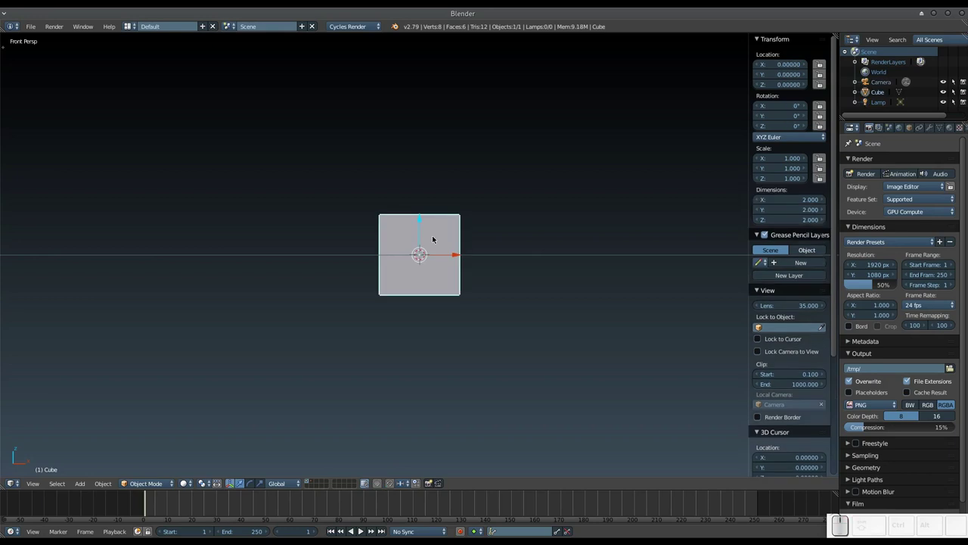
{"action": "key", "text": "x"}
Step: Enable Background Images in the properties panel and tilt the view to show the grid
{"action": "left_click", "coordinate": [433, 236]}
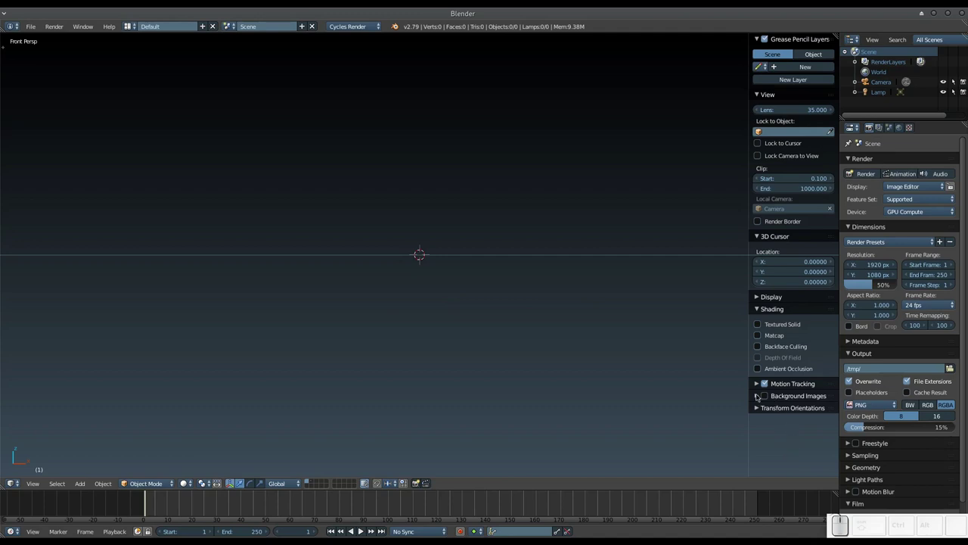
{"action": "left_click", "coordinate": [757, 395]}
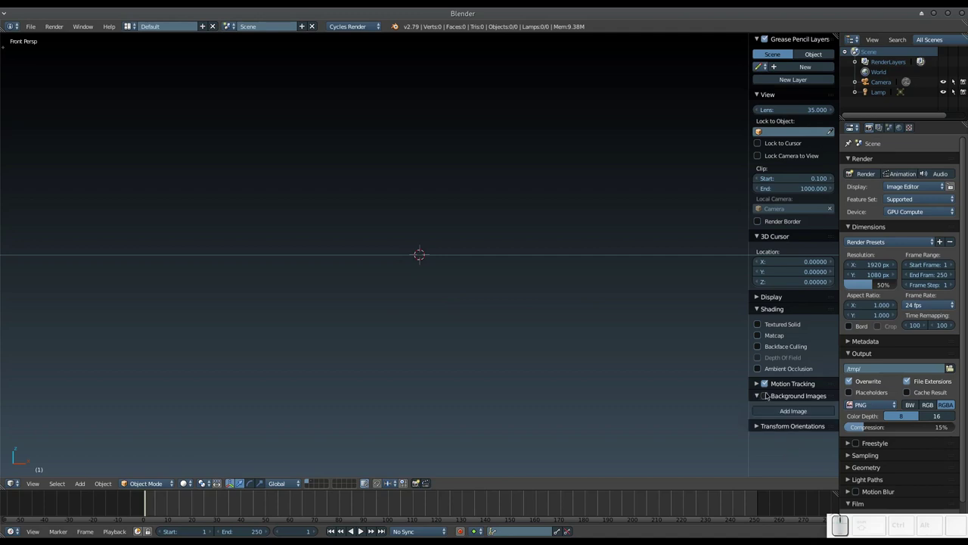
{"action": "left_click", "coordinate": [765, 397]}
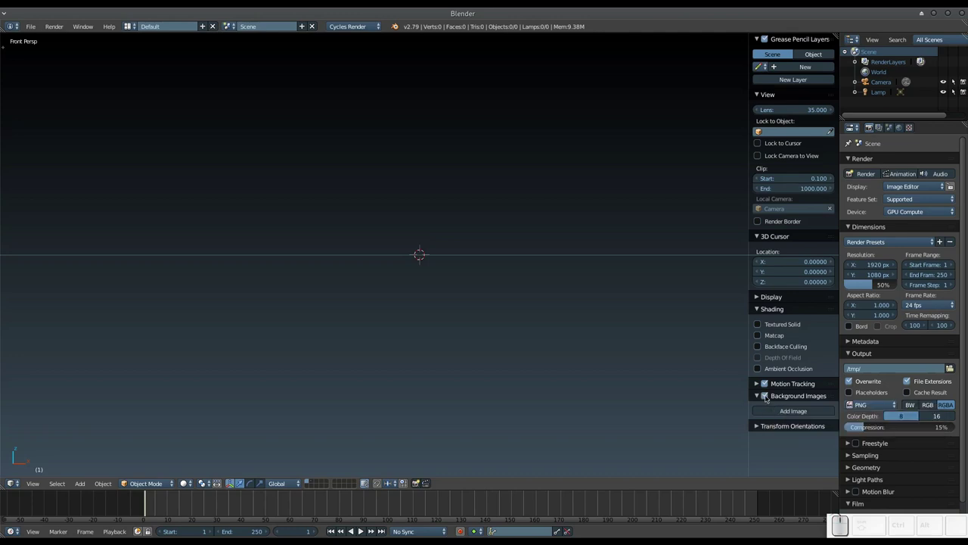
{"action": "scroll", "scroll_direction": "up", "scroll_amount": 3}
{"action": "left_click_drag", "start_coordinate": [437, 214], "coordinate": [691, 268]}
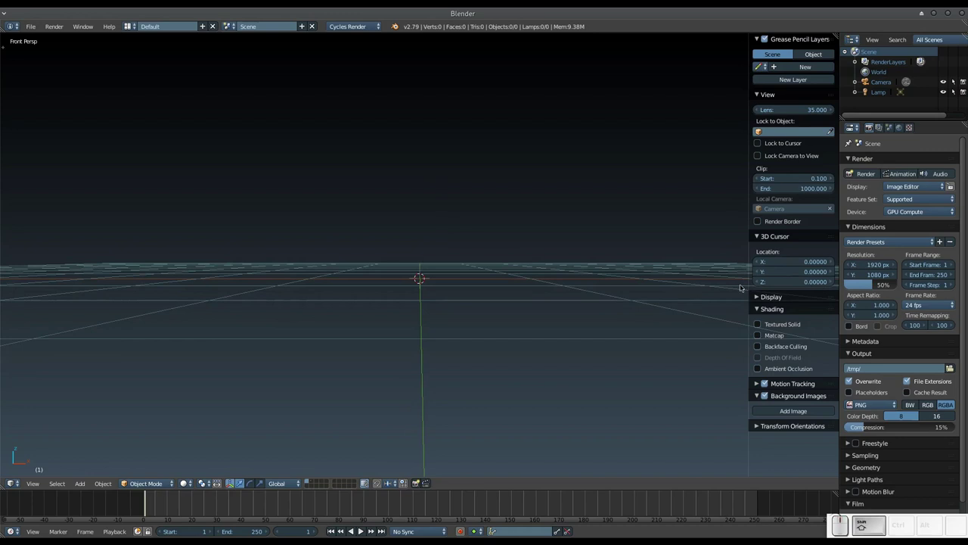
{"action": "left_click_drag", "start_coordinate": [744, 395], "coordinate": [726, 326]}
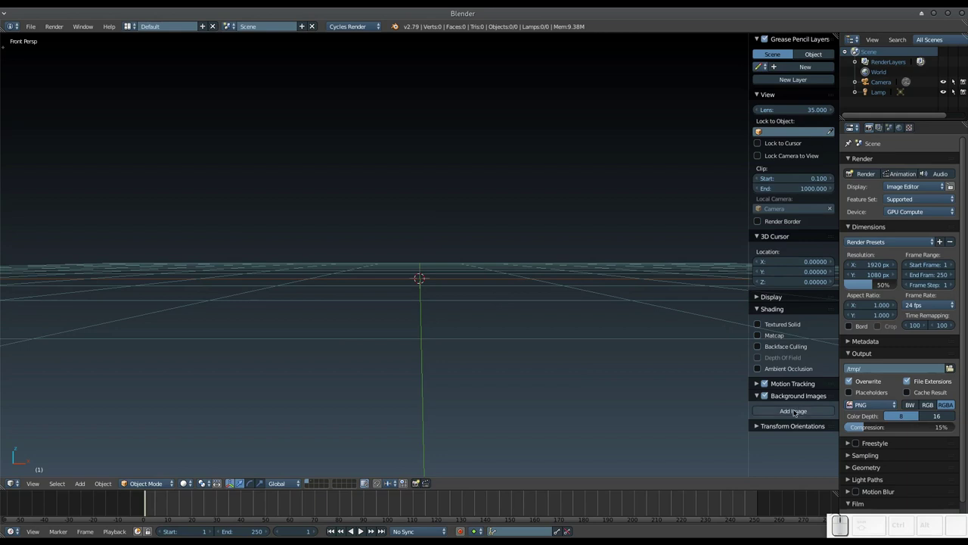
Step: Add a new background image slot
{"action": "left_click", "coordinate": [793, 411]}
{"action": "scroll", "scroll_direction": "down", "scroll_amount": 3}
Step: Browse to the home Pictures folder in the image file browser, shown as thumbnails
{"action": "left_click", "coordinate": [782, 455]}
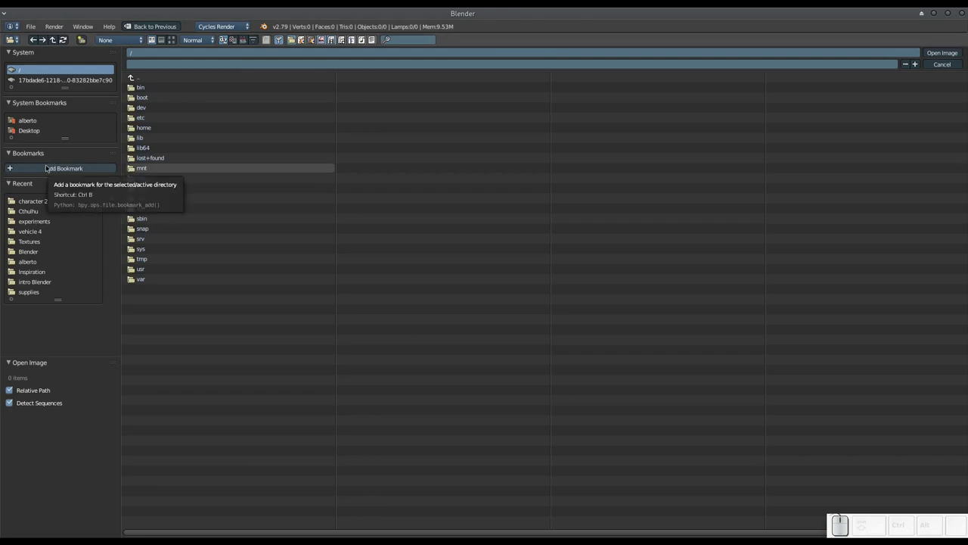
{"action": "left_click", "coordinate": [43, 119]}
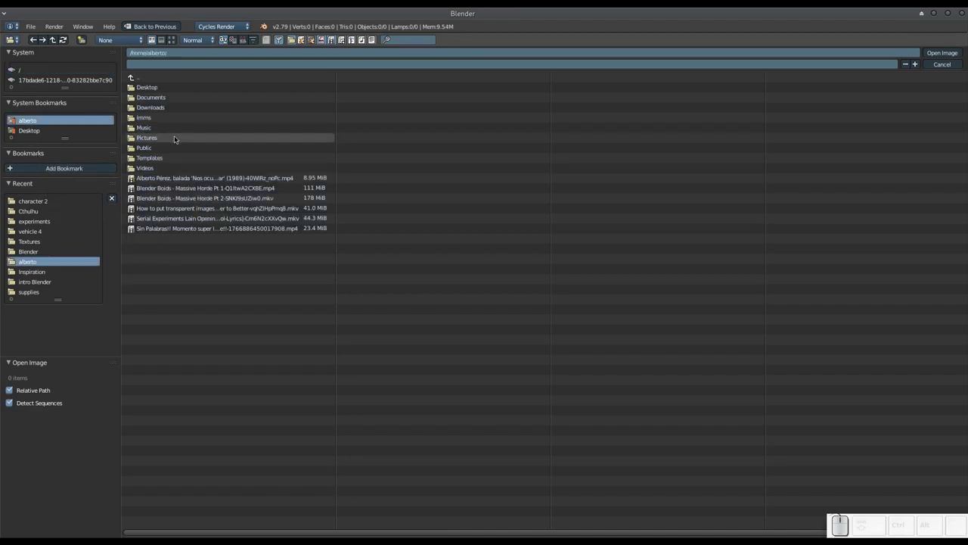
{"action": "left_click", "coordinate": [175, 139]}
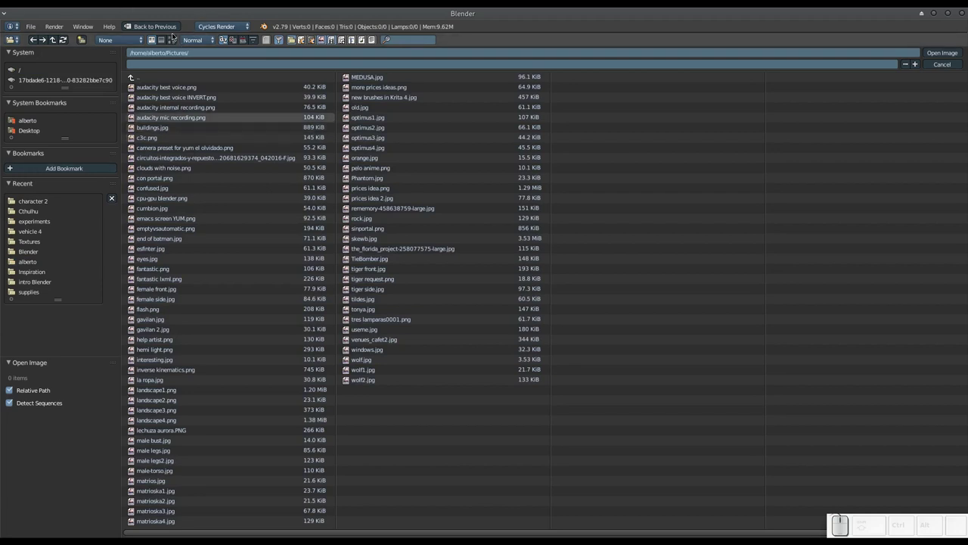
{"action": "left_click", "coordinate": [174, 42]}
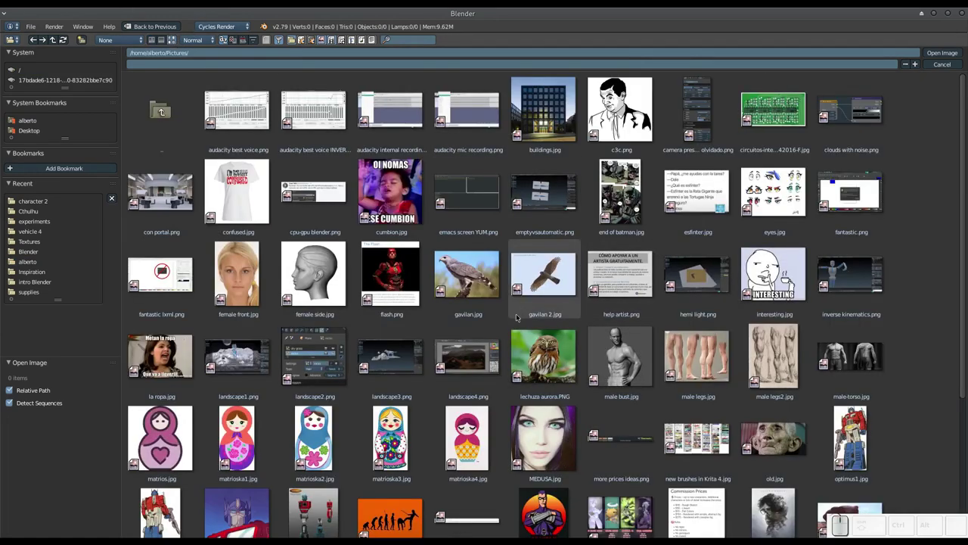
Step: Scroll through the Pictures thumbnails to find tiger front.jpg
{"action": "scroll", "scroll_direction": "down", "scroll_amount": 3}
{"action": "scroll", "scroll_direction": "down", "scroll_amount": 3}
{"action": "scroll", "scroll_direction": "down", "scroll_amount": 3}
Step: Load tiger front.jpg into the background image slot
{"action": "left_click", "coordinate": [459, 404]}
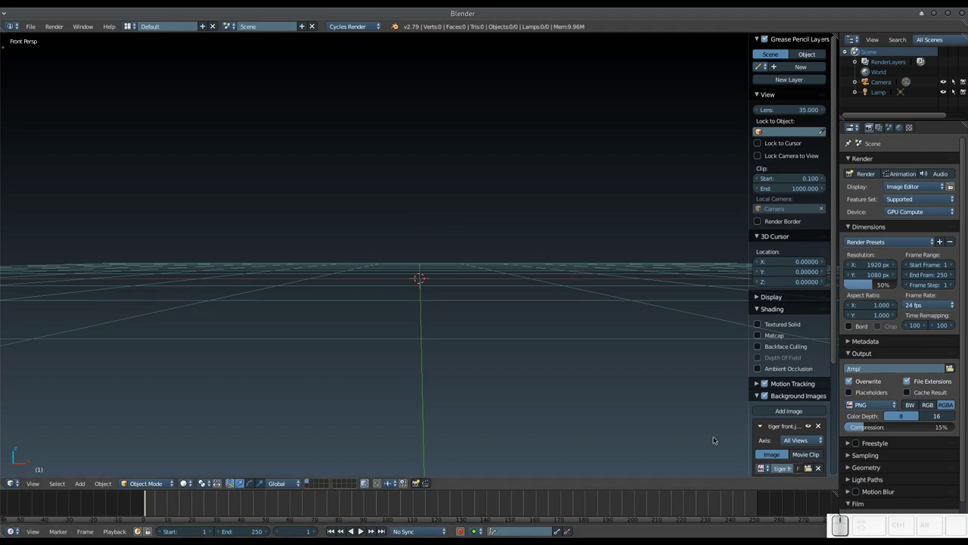
{"action": "scroll", "scroll_direction": "down", "scroll_amount": 3}
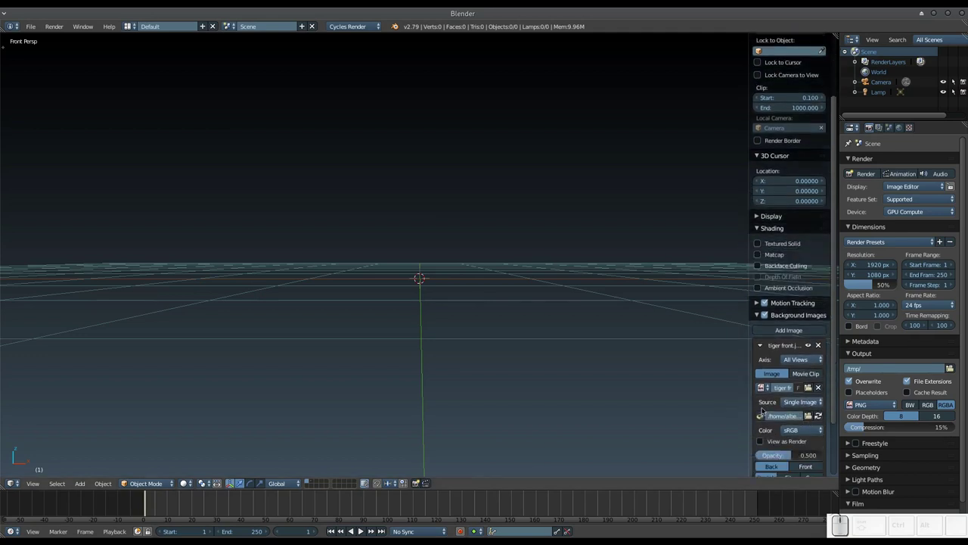
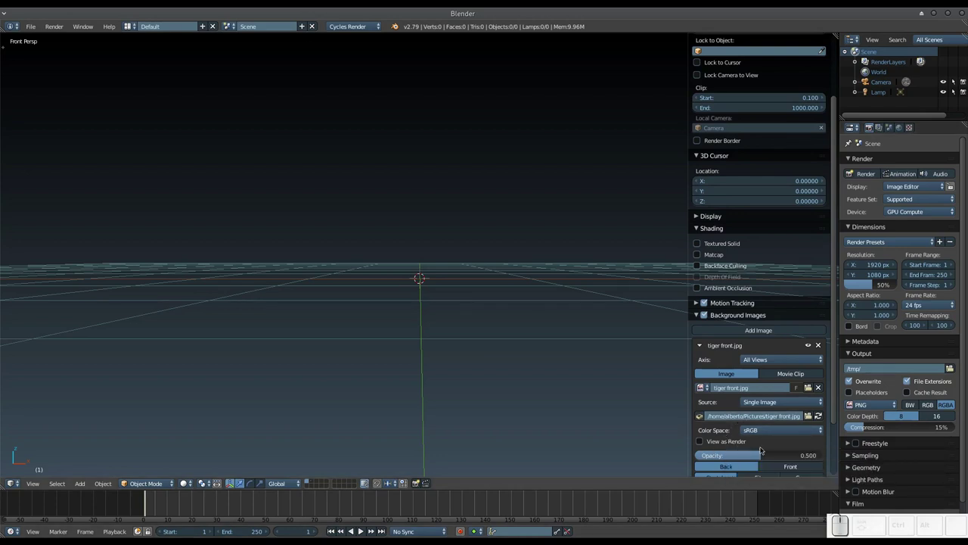
{"action": "scroll", "scroll_direction": "down", "scroll_amount": 3}
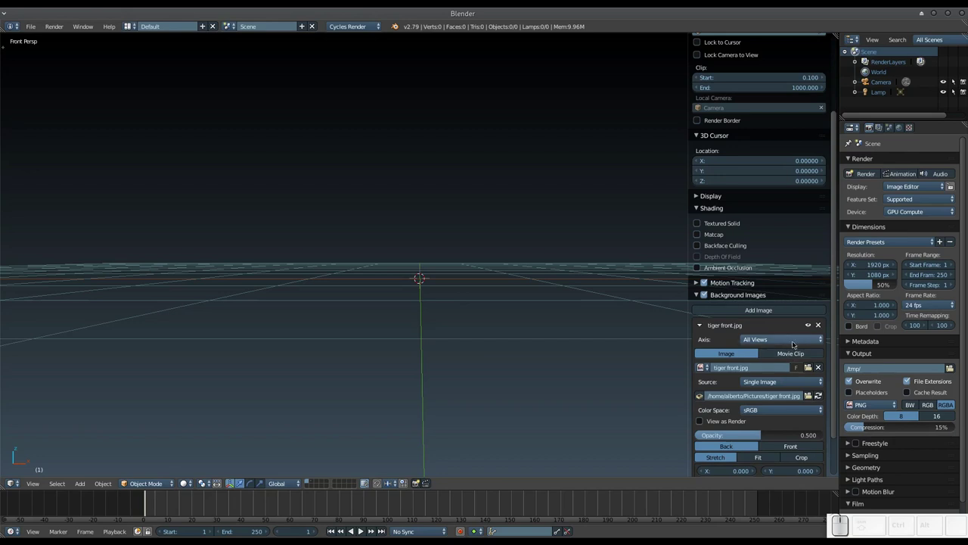
Step: Set the background image Axis to Front and return to front view
{"action": "left_click", "coordinate": [798, 340]}
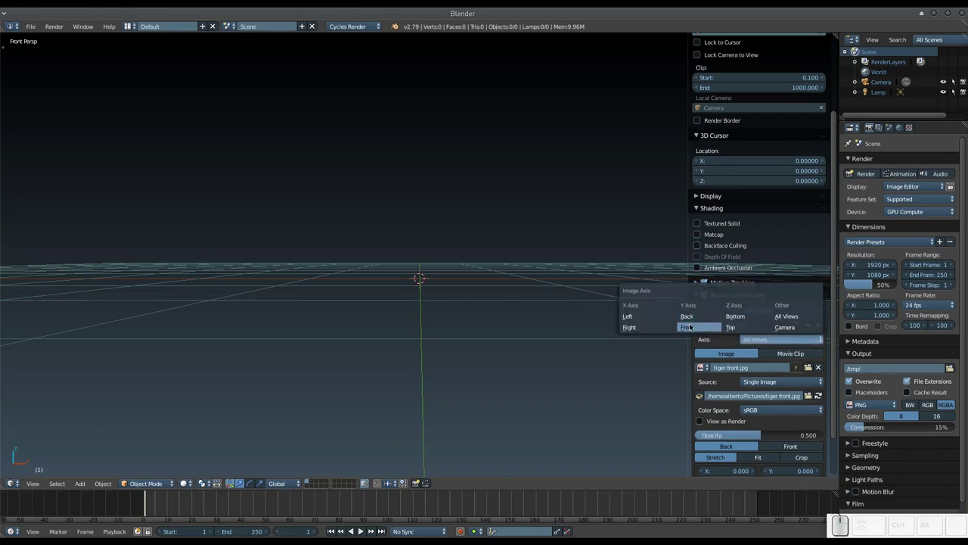
{"action": "left_click", "coordinate": [693, 326]}
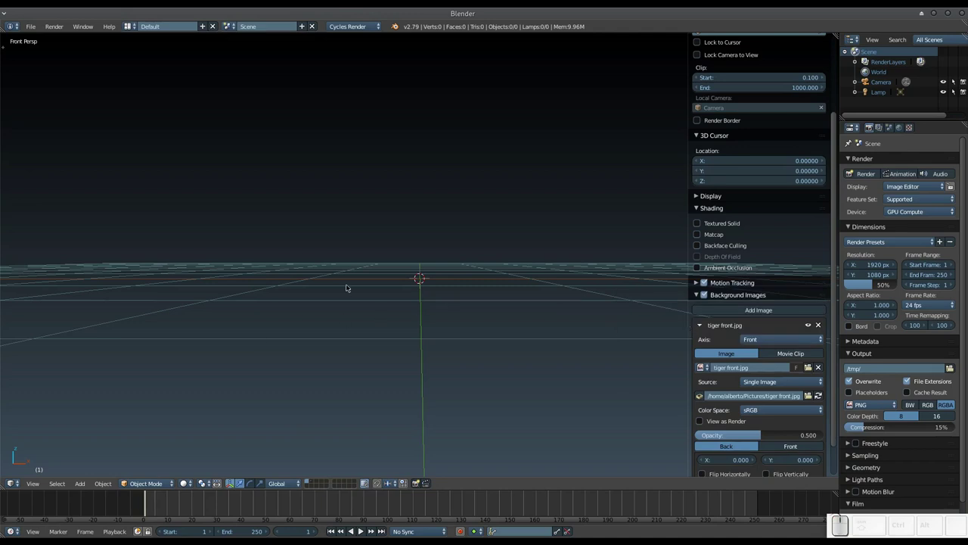
{"action": "key", "text": "KP_1"}
{"action": "key", "text": "KP_1"}
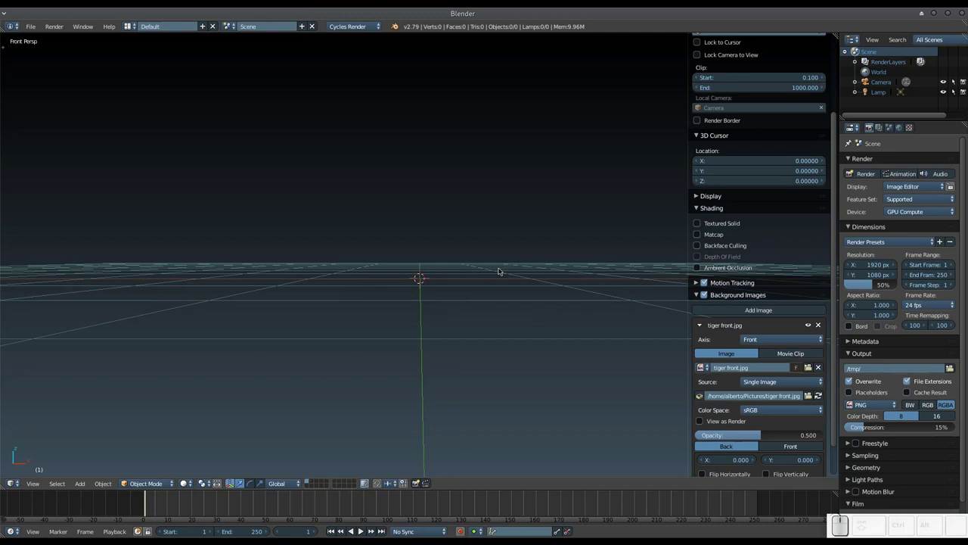
Step: Switch to orthographic front view and set the background image Size to 2
{"action": "key", "text": "KP_5"}
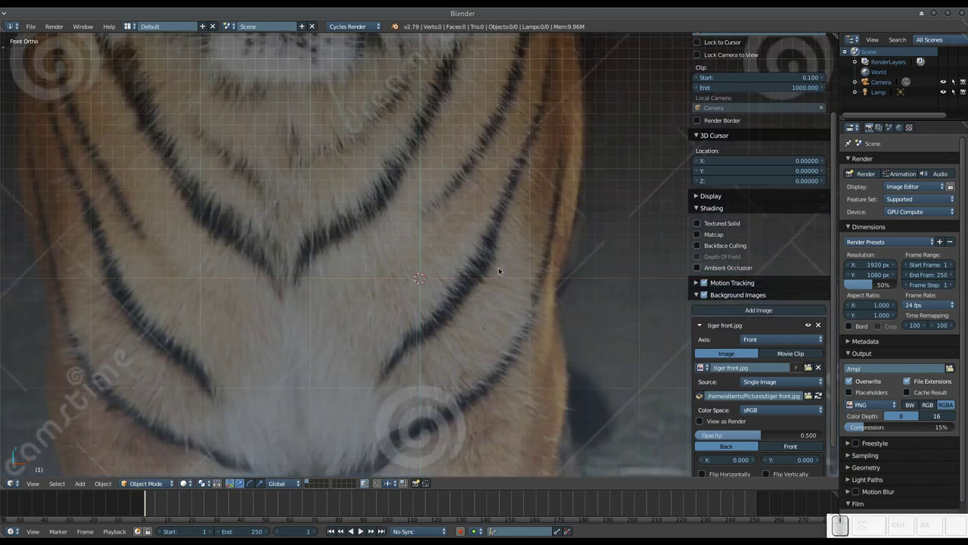
{"action": "scroll", "scroll_direction": "down", "scroll_amount": 3}
{"action": "scroll", "scroll_direction": "up", "scroll_amount": 3}
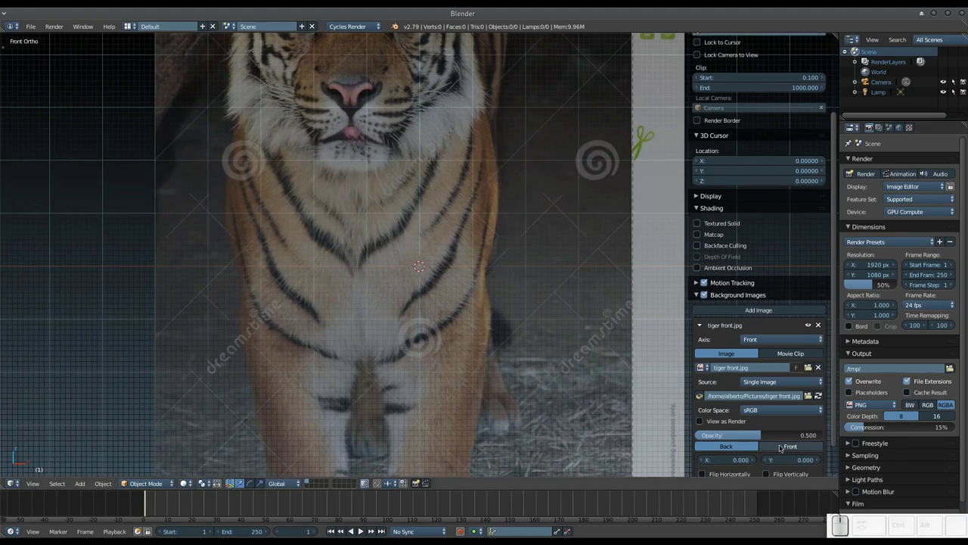
{"action": "scroll", "scroll_direction": "down", "scroll_amount": 3}
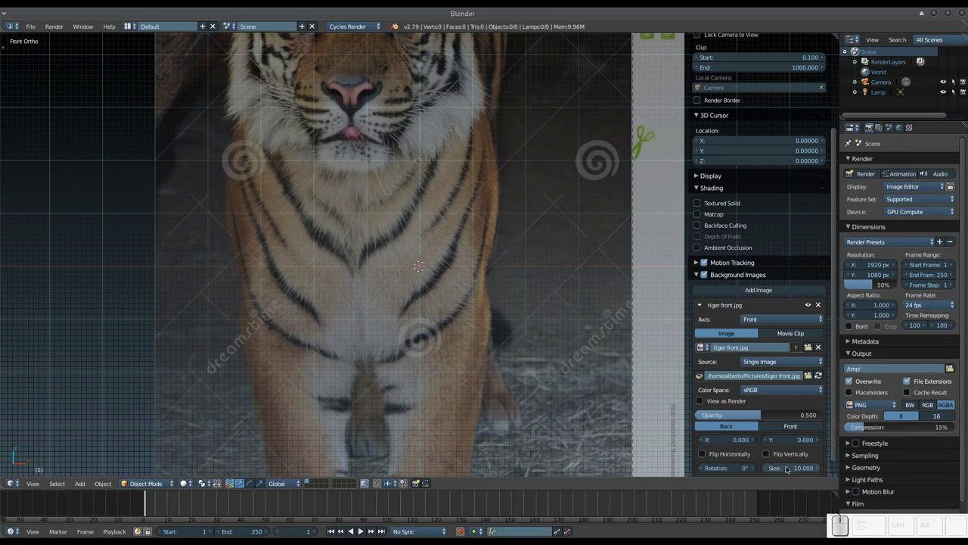
{"action": "left_click", "coordinate": [792, 468]}
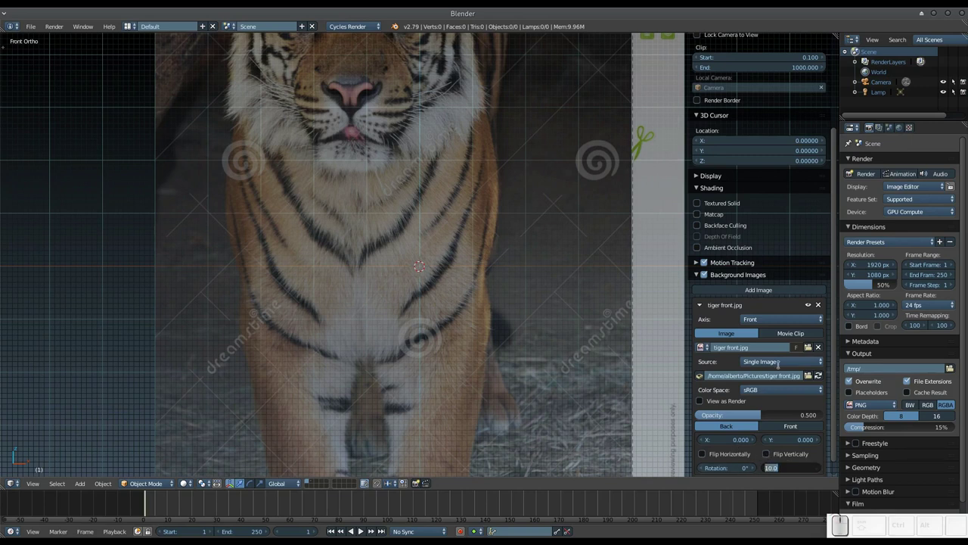
{"action": "key", "text": "KP_2"}
{"action": "key", "text": "KP_Enter"}
Step: Change the background image Size to 3 so the tiger fits the view
{"action": "scroll", "scroll_direction": "up", "scroll_amount": 3}
{"action": "scroll", "scroll_direction": "down", "scroll_amount": 3}
{"action": "left_click", "coordinate": [808, 469]}
{"action": "key", "text": "KP_3"}
{"action": "key", "text": "KP_Enter"}
{"action": "scroll", "scroll_direction": "down", "scroll_amount": 3}
{"action": "scroll", "scroll_direction": "down", "scroll_amount": 3}
{"action": "scroll", "scroll_direction": "up", "scroll_amount": 3}
{"action": "scroll", "scroll_direction": "down", "scroll_amount": 3}
Step: Keep the image on Front axis and add a second background image slot
{"action": "left_click", "coordinate": [771, 301]}
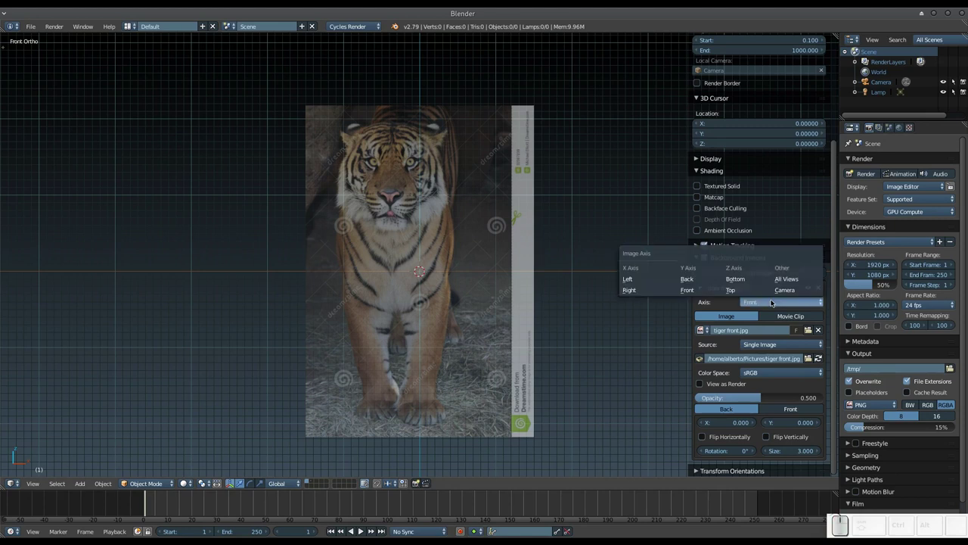
{"action": "left_click", "coordinate": [791, 304]}
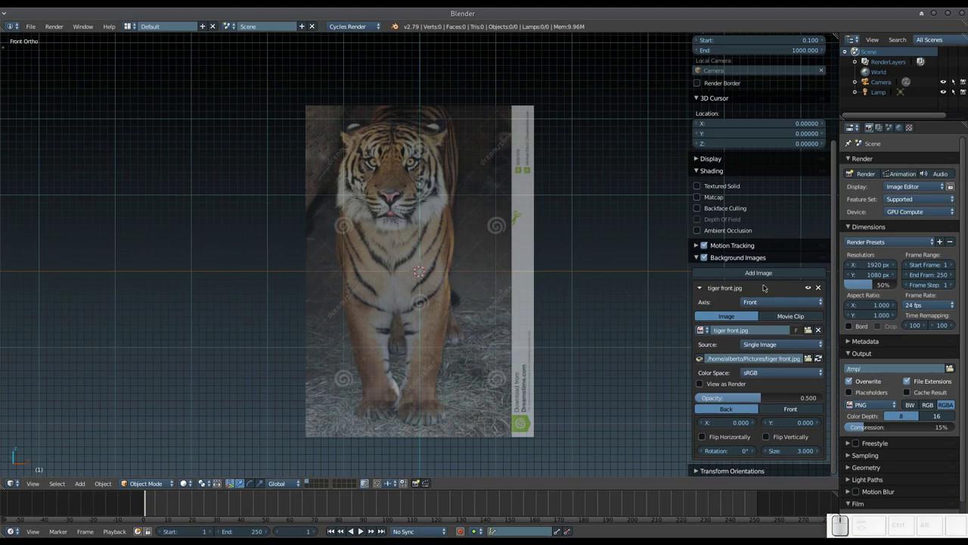
{"action": "left_click", "coordinate": [772, 272]}
{"action": "scroll", "scroll_direction": "down", "scroll_amount": 3}
Step: Assign the new slot to the Right view and start choosing its image file
{"action": "left_click", "coordinate": [774, 427]}
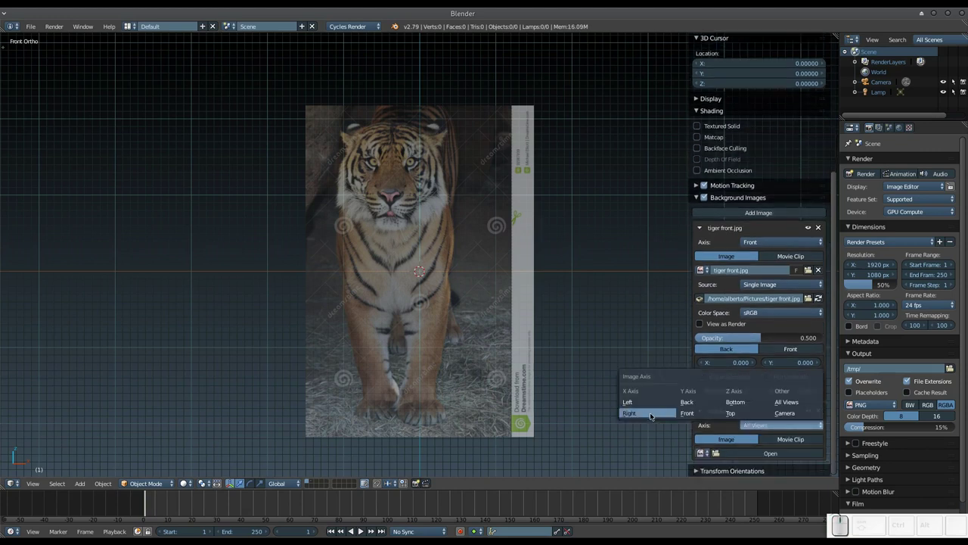
{"action": "left_click", "coordinate": [649, 413]}
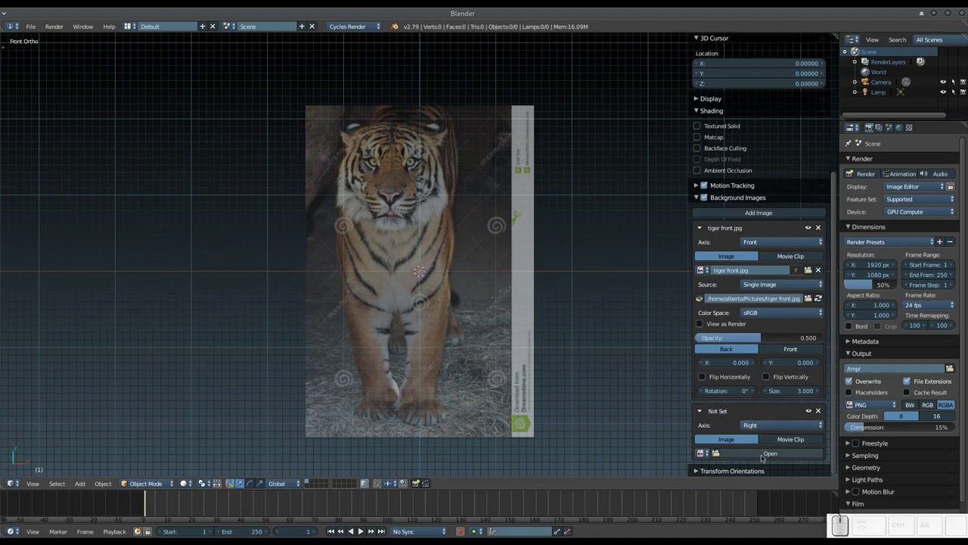
{"action": "left_click", "coordinate": [764, 457]}
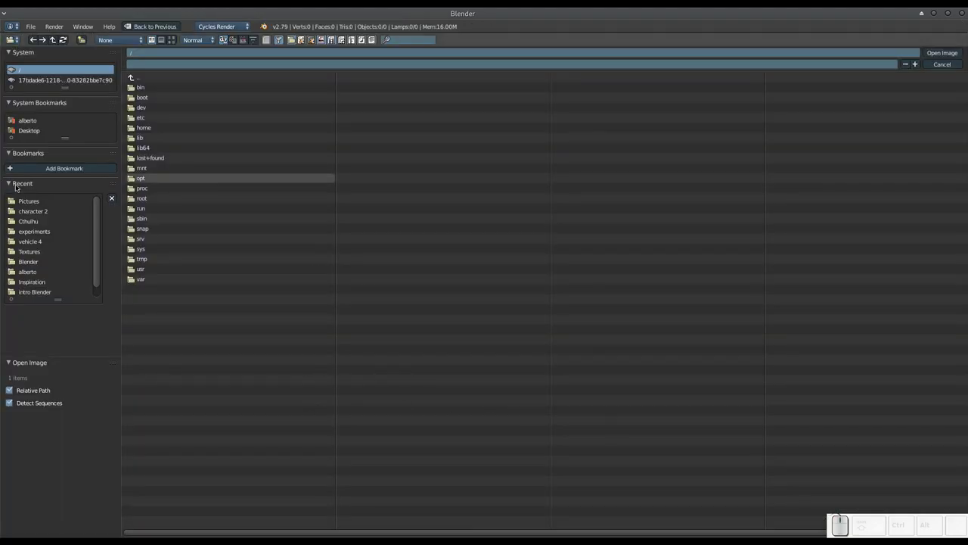
Step: Load tiger side.jpg from Pictures as the second background reference
{"action": "left_click", "coordinate": [41, 202]}
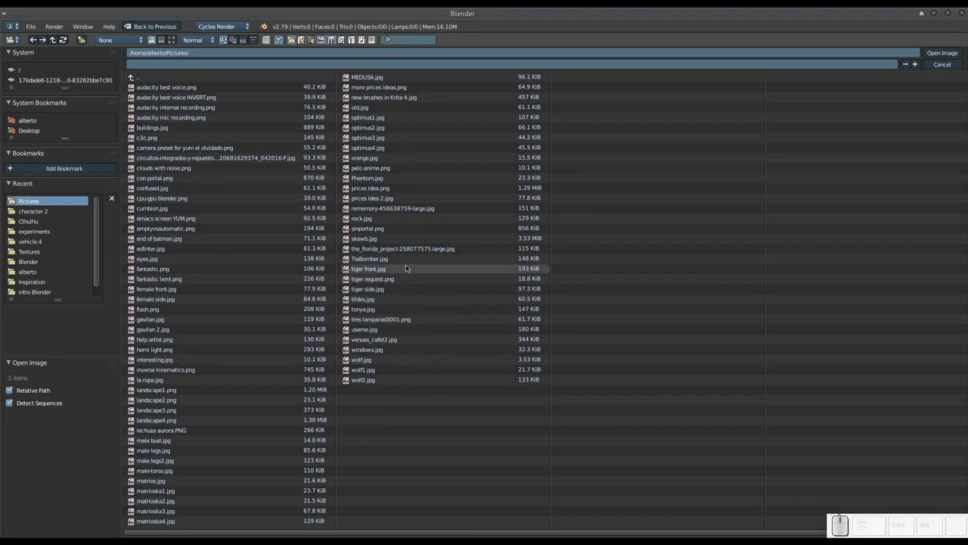
{"action": "left_click", "coordinate": [405, 293]}
{"action": "left_click", "coordinate": [956, 53]}
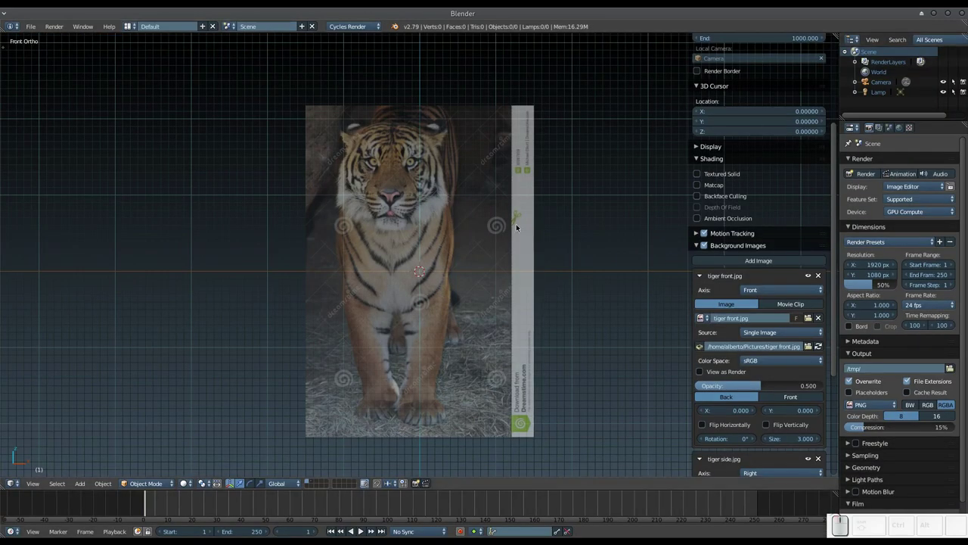
Step: Switch to right view, set the front image Axis to All Views and raise its opacity to 0.735
{"action": "key", "text": "KP_3"}
{"action": "scroll", "scroll_direction": "down", "scroll_amount": 3}
{"action": "scroll", "scroll_direction": "up", "scroll_amount": 3}
{"action": "scroll", "scroll_direction": "down", "scroll_amount": 3}
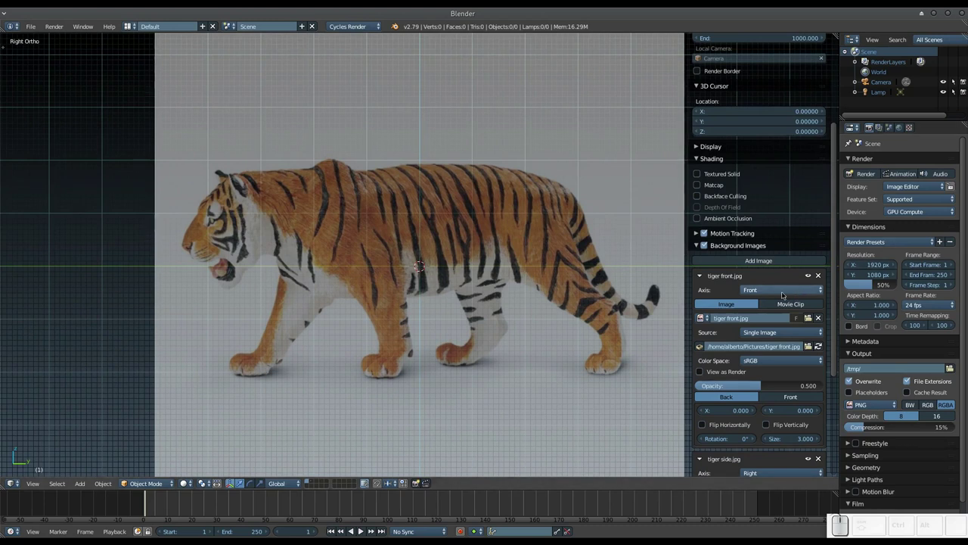
{"action": "left_click", "coordinate": [784, 295]}
{"action": "left_click", "coordinate": [791, 267]}
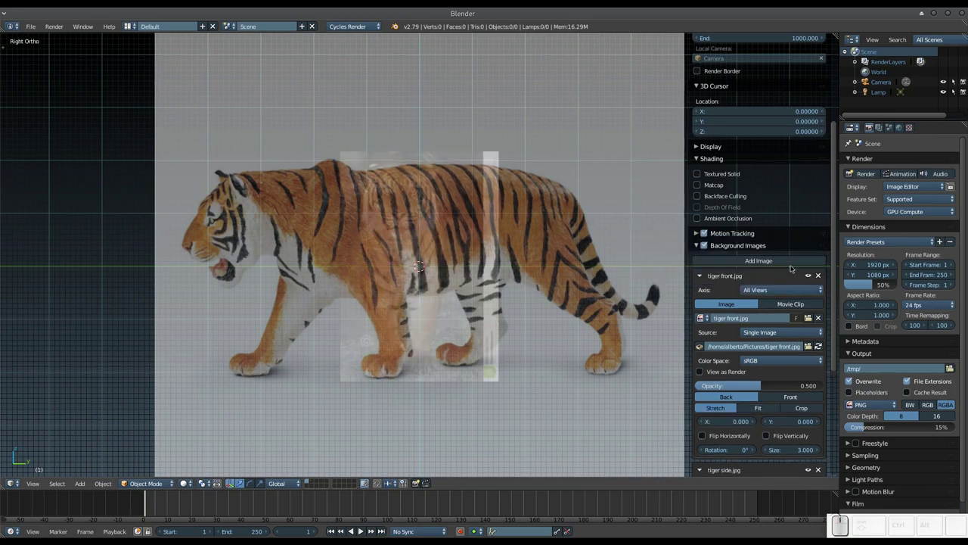
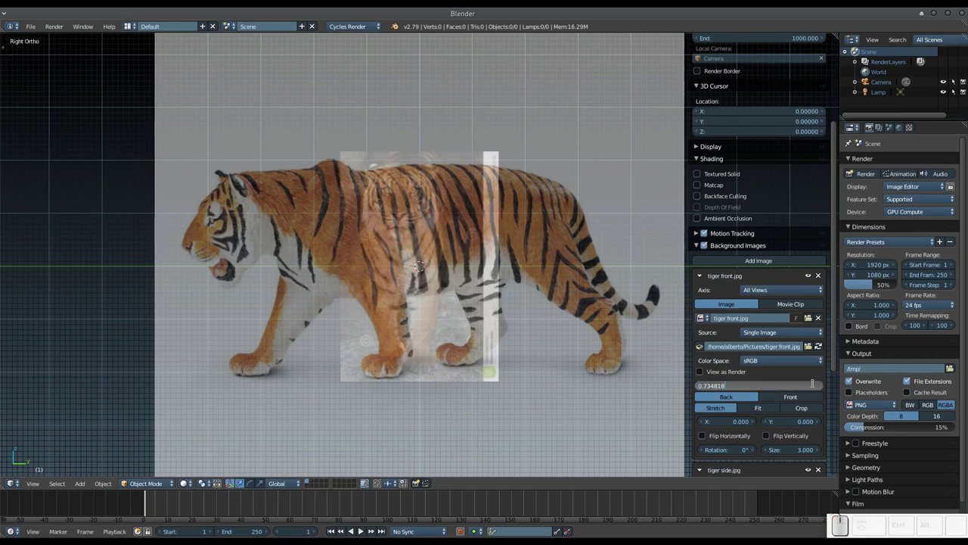
{"action": "key", "text": "Escape"}
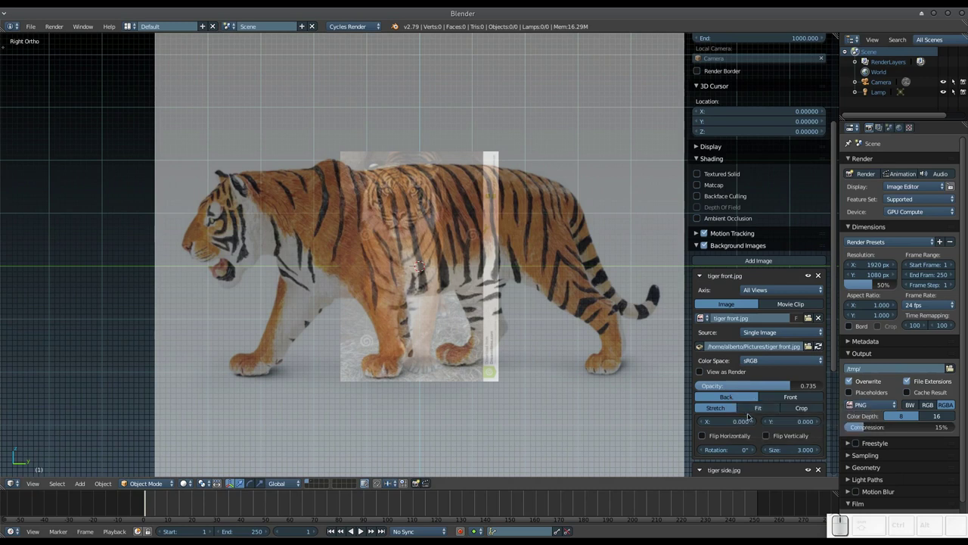
Step: Shift the front photo left over the tiger's head and slightly lower via the X/Y offsets
{"action": "left_click", "coordinate": [754, 421]}
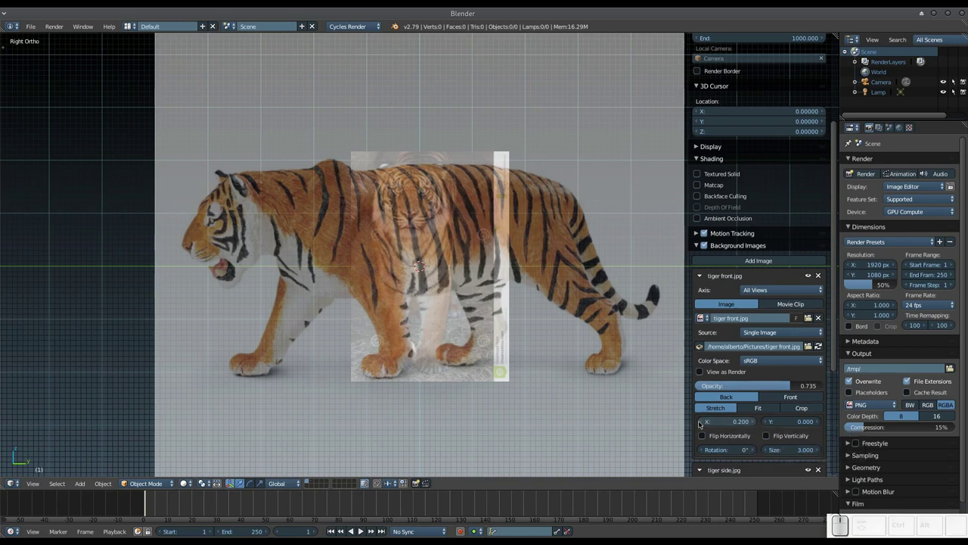
{"action": "left_click_drag", "start_coordinate": [702, 423], "coordinate": [702, 423]}
{"action": "left_click_drag", "start_coordinate": [702, 423], "coordinate": [702, 423]}
{"action": "left_click", "coordinate": [702, 423]}
{"action": "left_click_drag", "start_coordinate": [702, 423], "coordinate": [703, 422]}
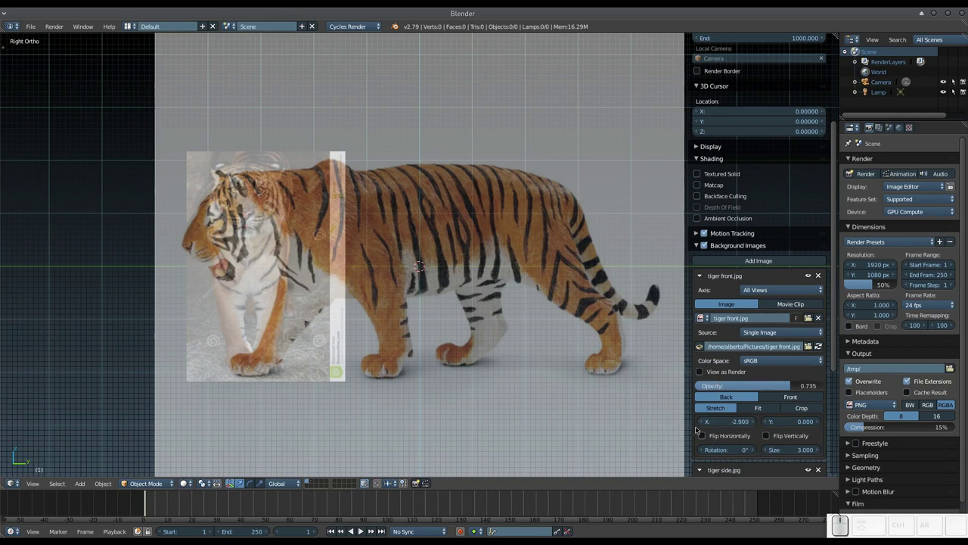
{"action": "left_click", "coordinate": [705, 421]}
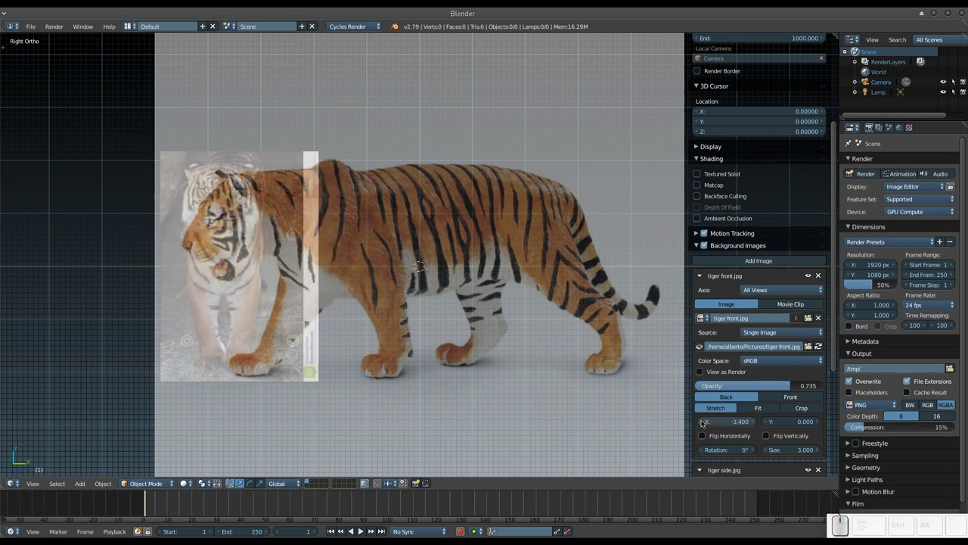
{"action": "left_click", "coordinate": [705, 421]}
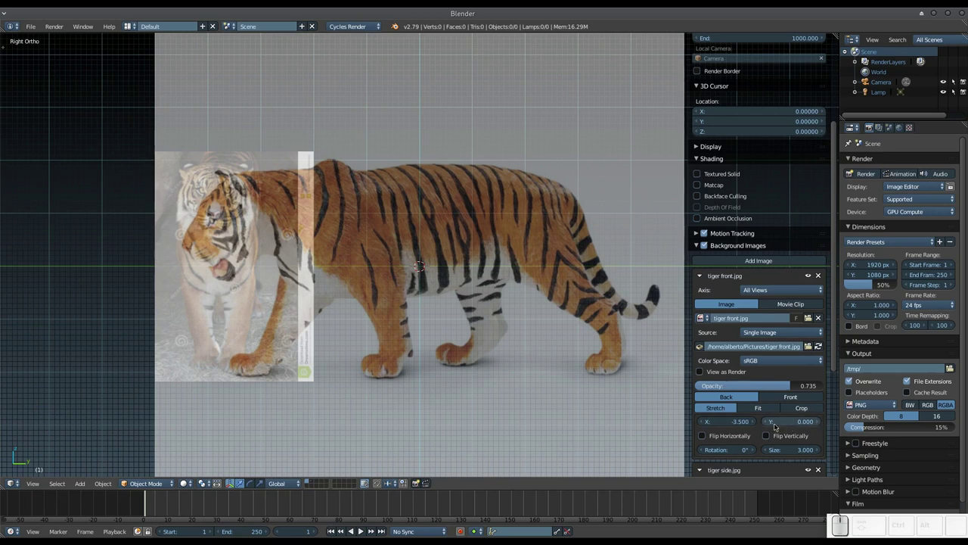
{"action": "left_click", "coordinate": [767, 423]}
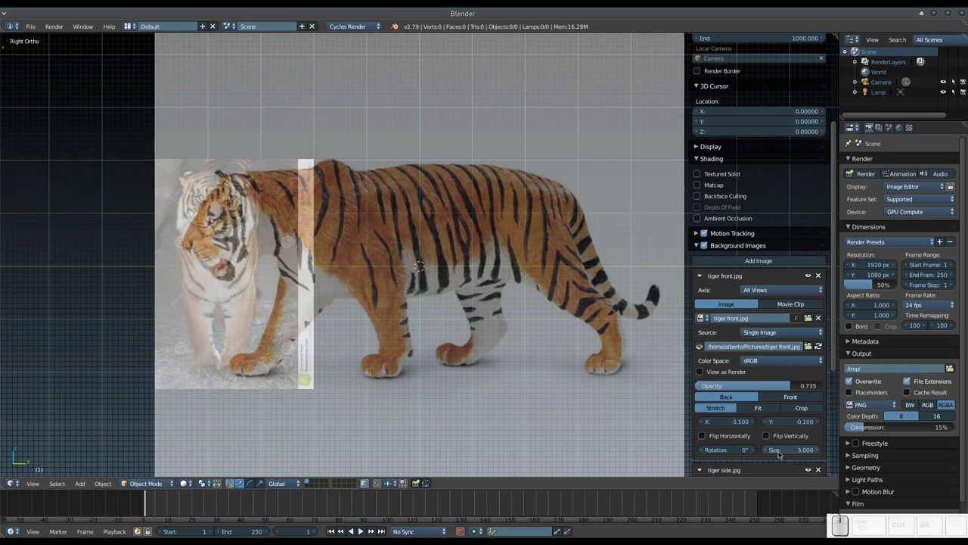
Step: Enlarge the front photo to Size 5, lower it, then settle on Size 4.5
{"action": "left_click", "coordinate": [782, 453]}
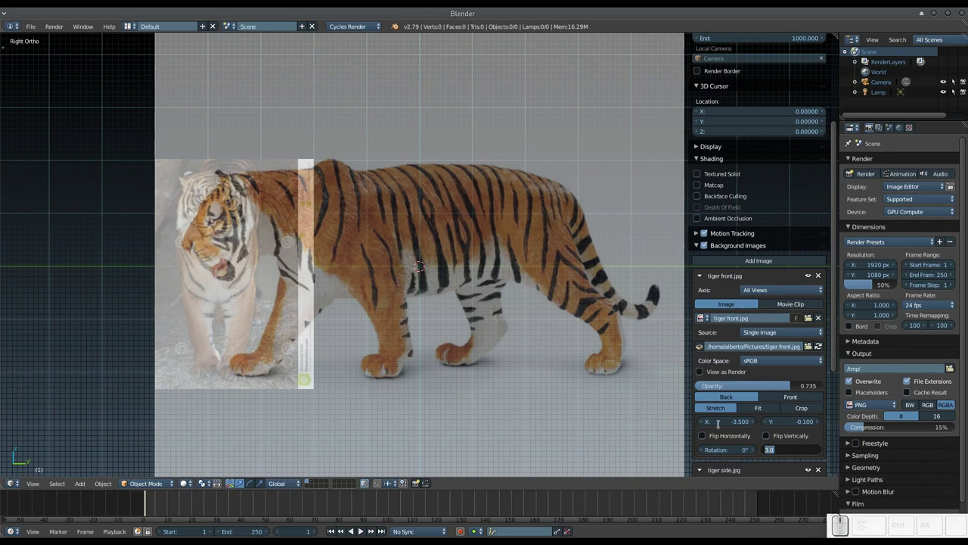
{"action": "key", "text": "KP_5"}
{"action": "key", "text": "KP_Enter"}
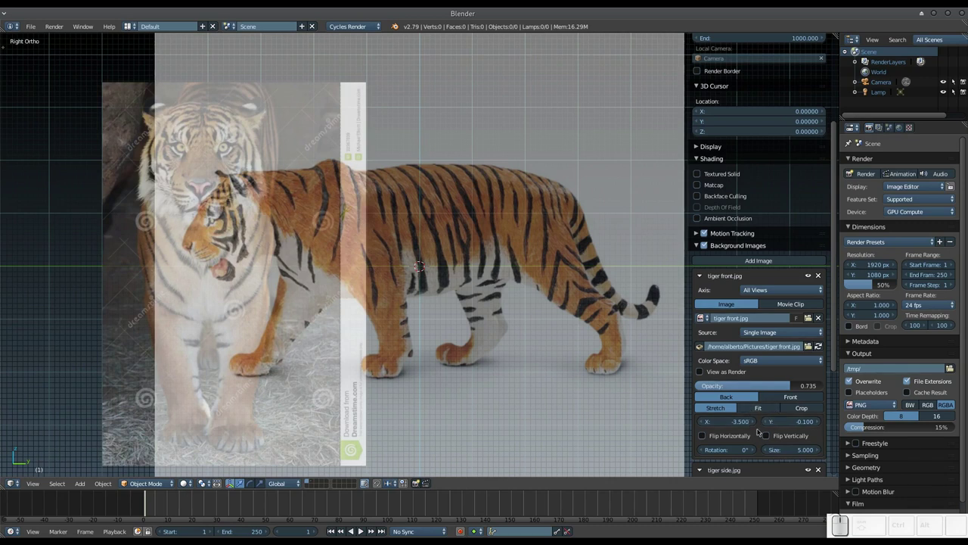
{"action": "left_click_drag", "start_coordinate": [768, 421], "coordinate": [769, 422]}
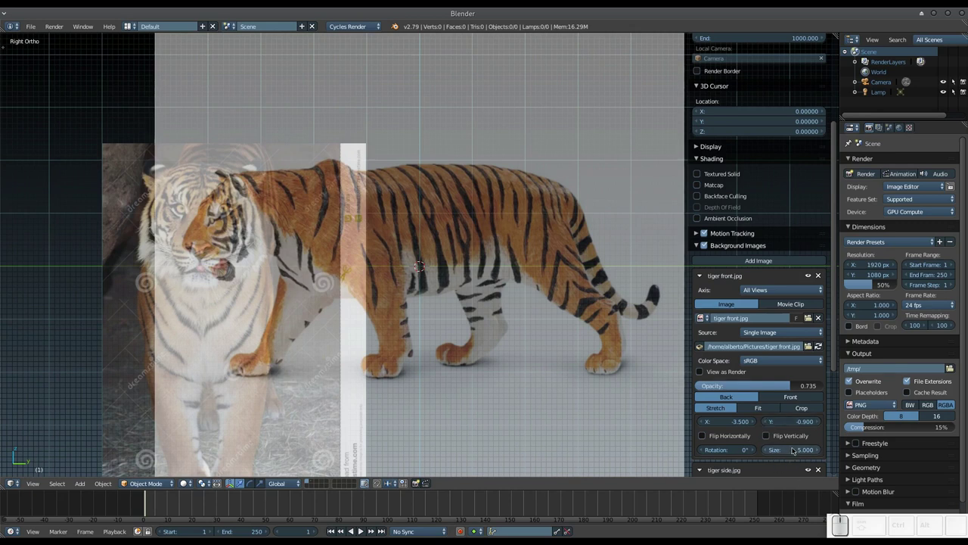
{"action": "left_click", "coordinate": [794, 450]}
{"action": "key", "text": "KP_4"}
{"action": "key", "text": "KP_Decimal"}
{"action": "key", "text": "KP_5"}
{"action": "key", "text": "KP_Enter"}
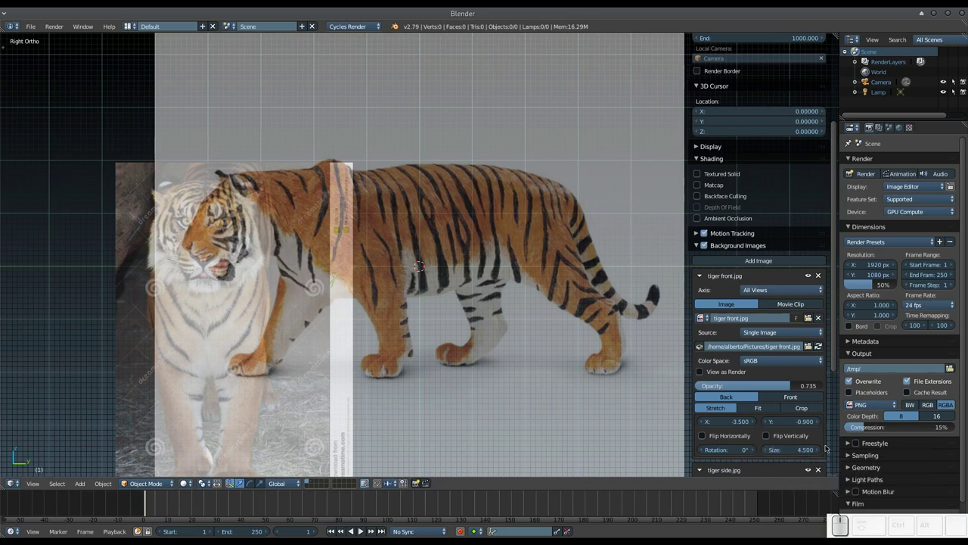
Step: Raise the front photo a little and reset its X offset to 0
{"action": "left_click", "coordinate": [822, 422]}
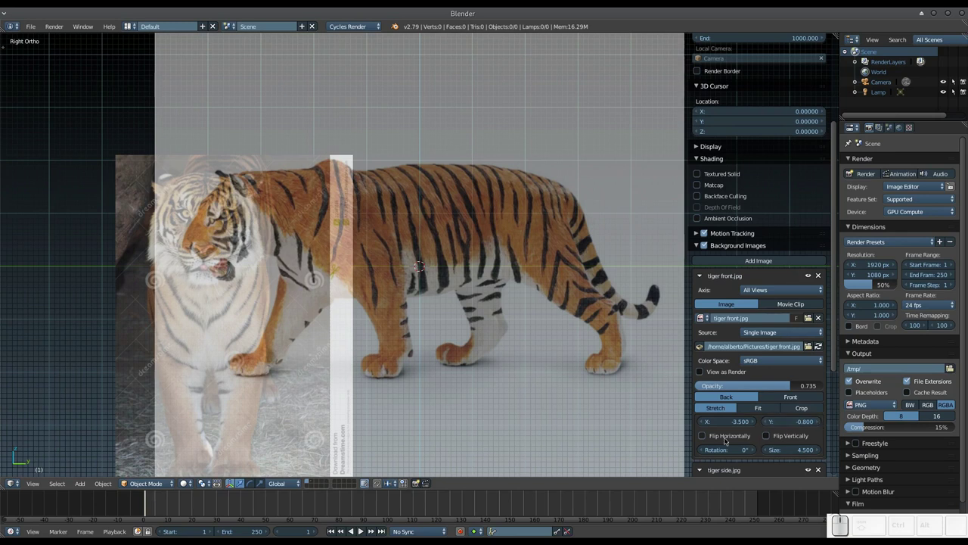
{"action": "left_click", "coordinate": [730, 422]}
{"action": "key", "text": "KP_0"}
{"action": "key", "text": "KP_Enter"}
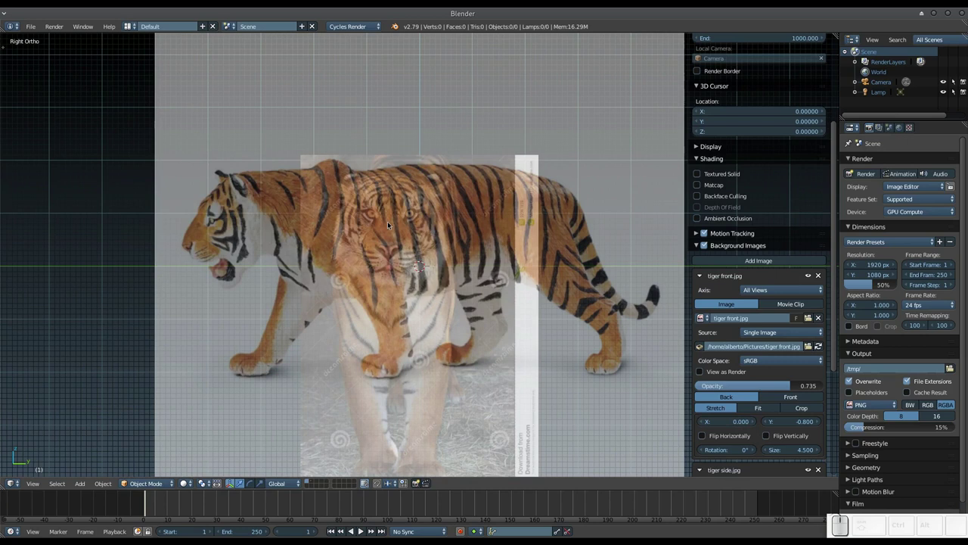
Step: Set the front image X offset to .3
{"action": "scroll", "scroll_direction": "down", "scroll_amount": 3}
{"action": "scroll", "scroll_direction": "up", "scroll_amount": 3}
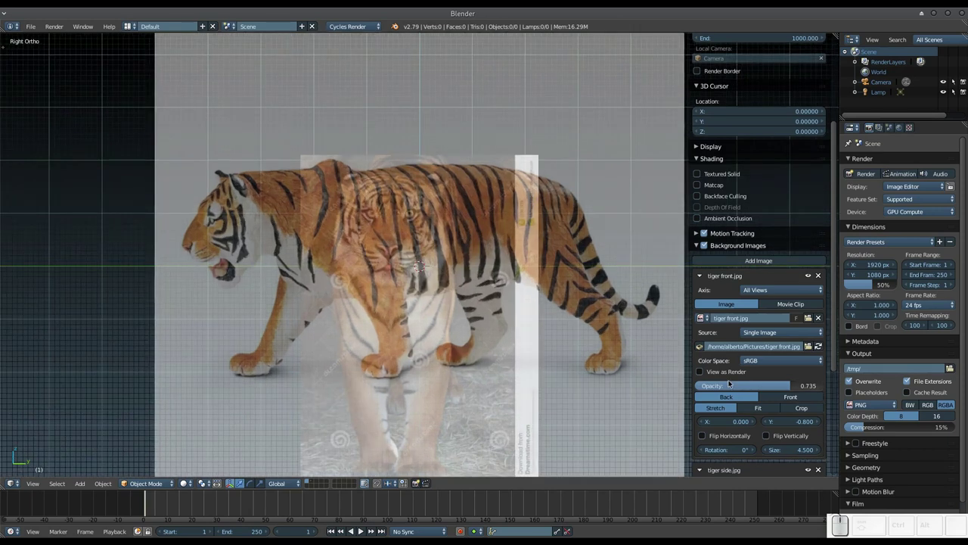
{"action": "left_click", "coordinate": [718, 423]}
{"action": "key", "text": "KP_Decimal"}
{"action": "key", "text": "KP_3"}
{"action": "key", "text": "KP_Enter"}
Step: Set the X offset to -3 and raise the Y offset slightly to -0.7
{"action": "left_click", "coordinate": [719, 423]}
{"action": "key", "text": "KP_Subtract"}
{"action": "key", "text": "KP_3"}
{"action": "key", "text": "KP_Enter"}
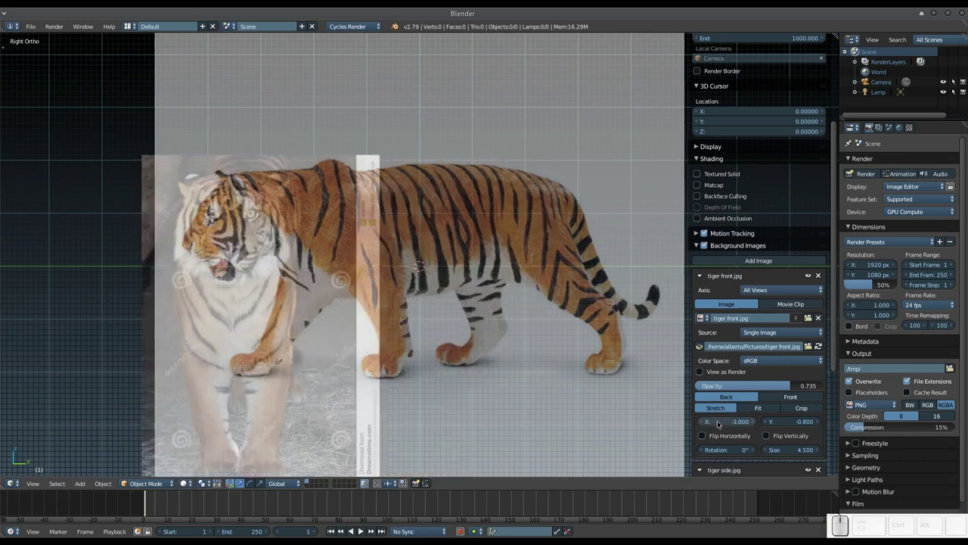
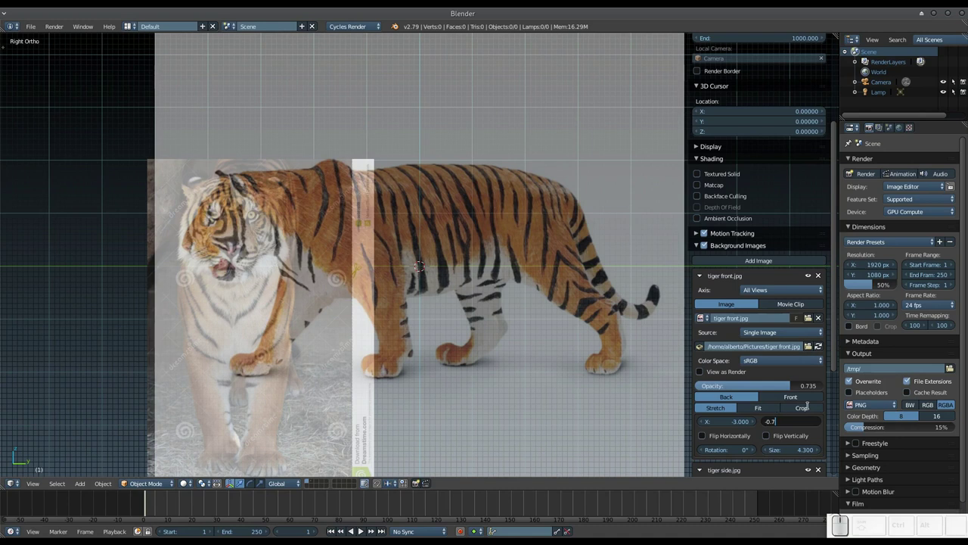
{"action": "key", "text": "KP_Enter"}
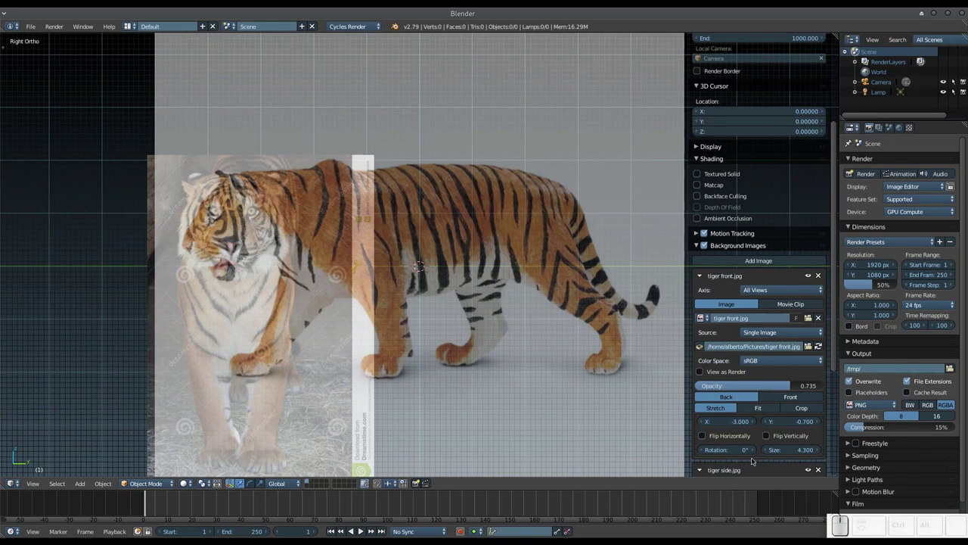
Step: Set the front image Size to 0 to hide it, undoing and redoing once
{"action": "left_click", "coordinate": [793, 450]}
{"action": "key", "text": "KP_0"}
{"action": "key", "text": "KP_Enter"}
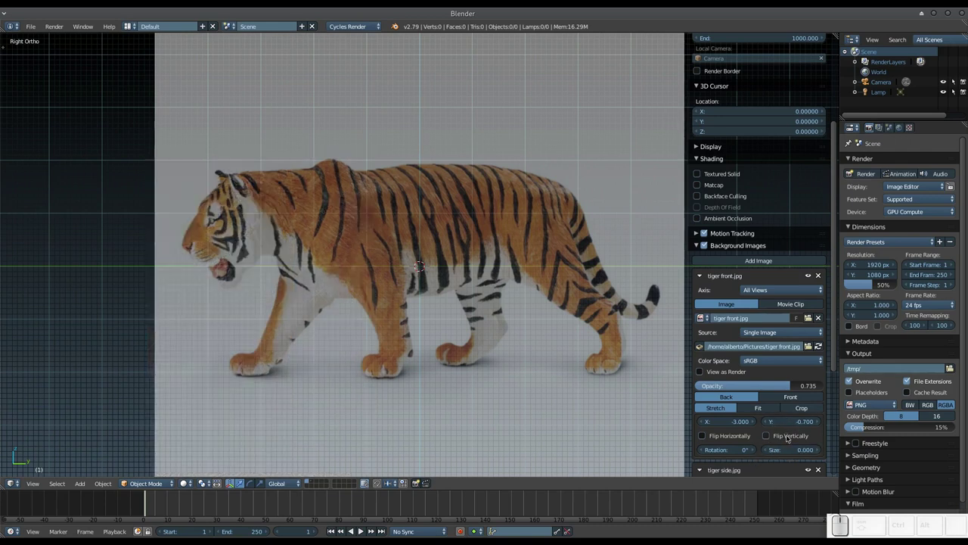
{"action": "key", "text": "ctrl+z"}
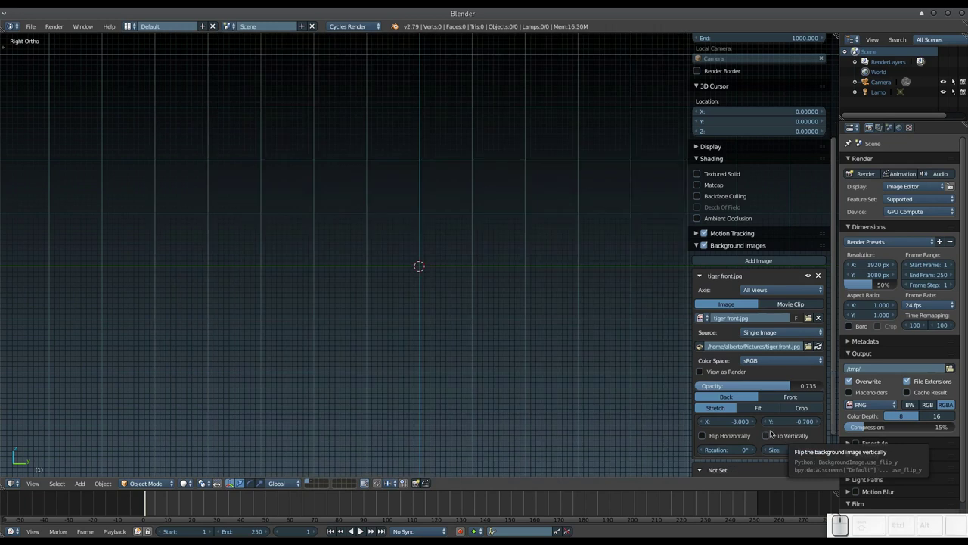
{"action": "scroll", "scroll_direction": "down", "scroll_amount": 3}
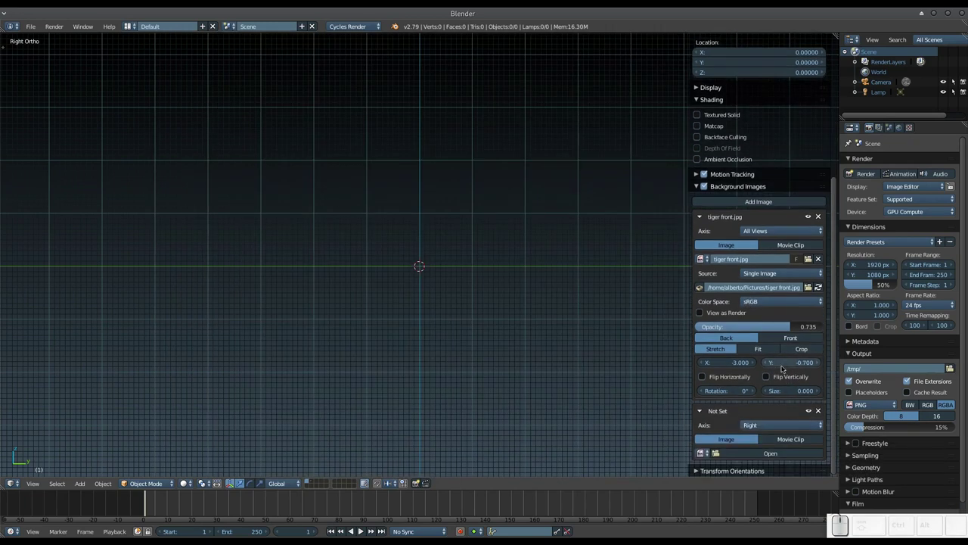
{"action": "key", "text": "ctrl+shift+z"}
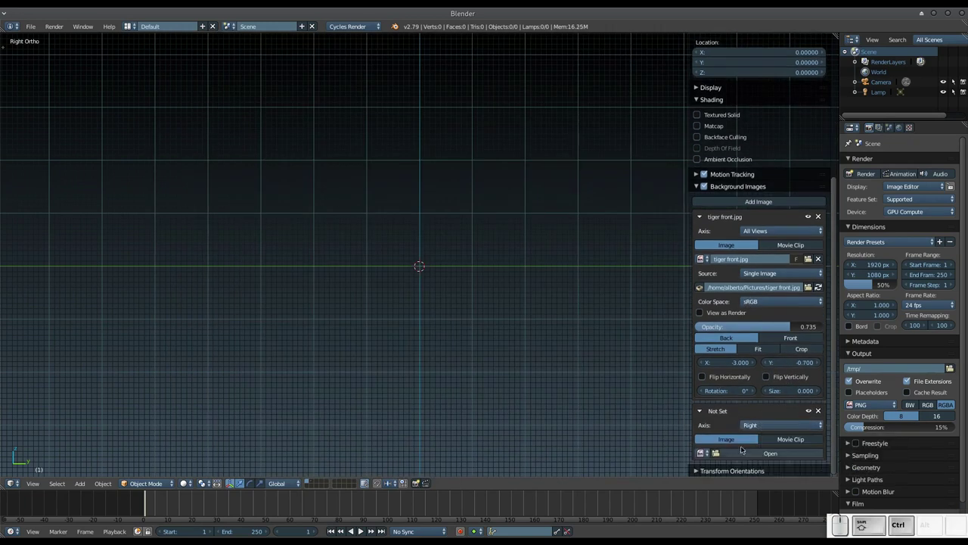
Step: Reload tiger side.jpg from Pictures into the right-view slot
{"action": "left_click", "coordinate": [758, 453]}
{"action": "left_click", "coordinate": [53, 201]}
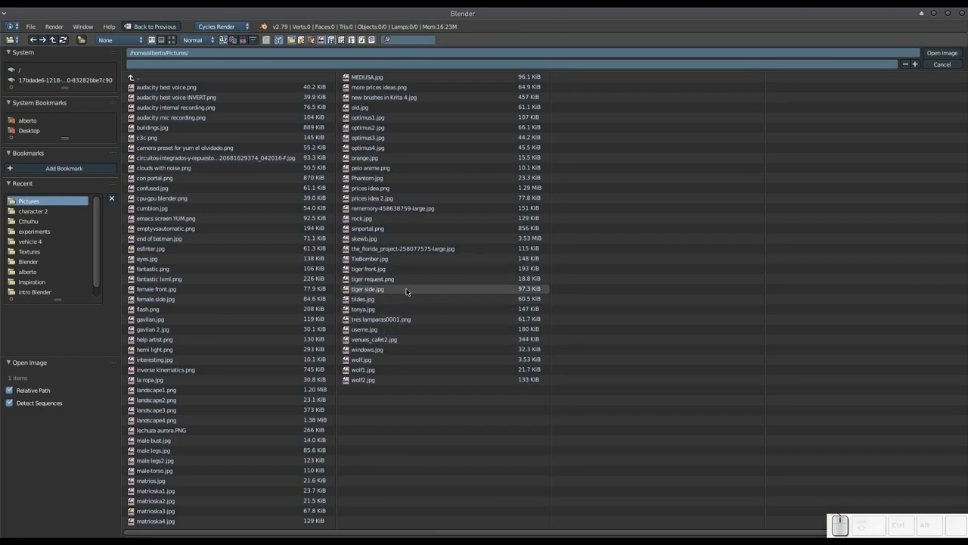
{"action": "left_click", "coordinate": [405, 288]}
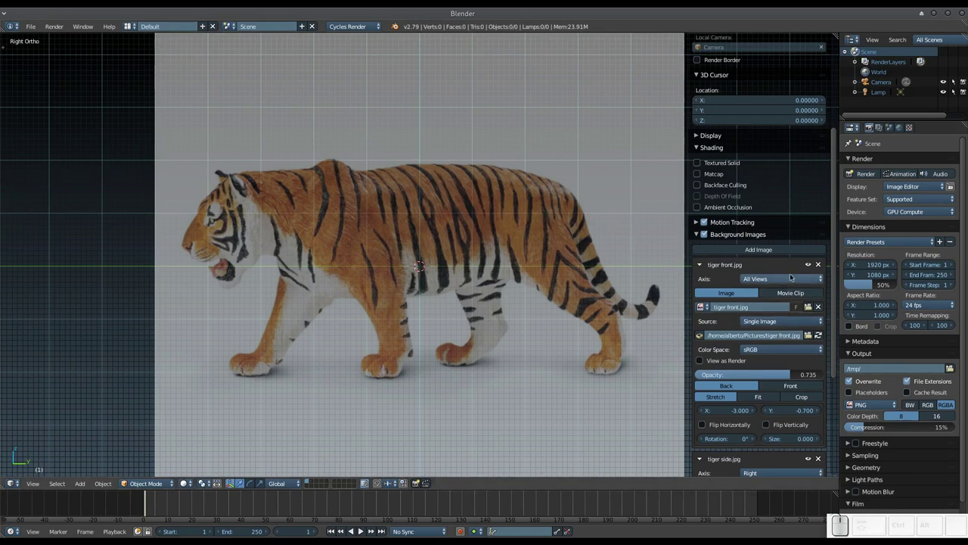
Step: Restore the front image Size to 3, then enlarge it to 4.5
{"action": "scroll", "scroll_direction": "up", "scroll_amount": 3}
{"action": "left_click", "coordinate": [791, 441]}
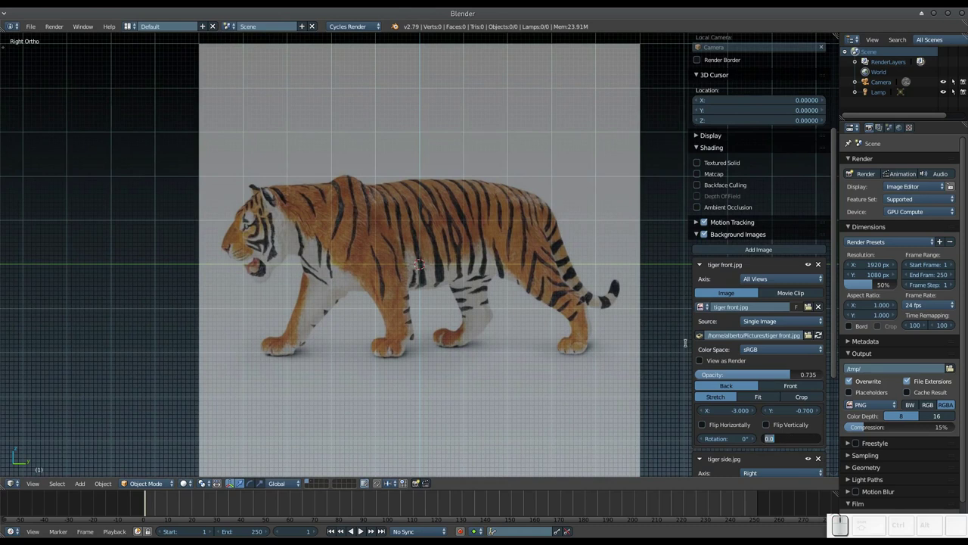
{"action": "key", "text": "KP_3"}
{"action": "key", "text": "KP_Enter"}
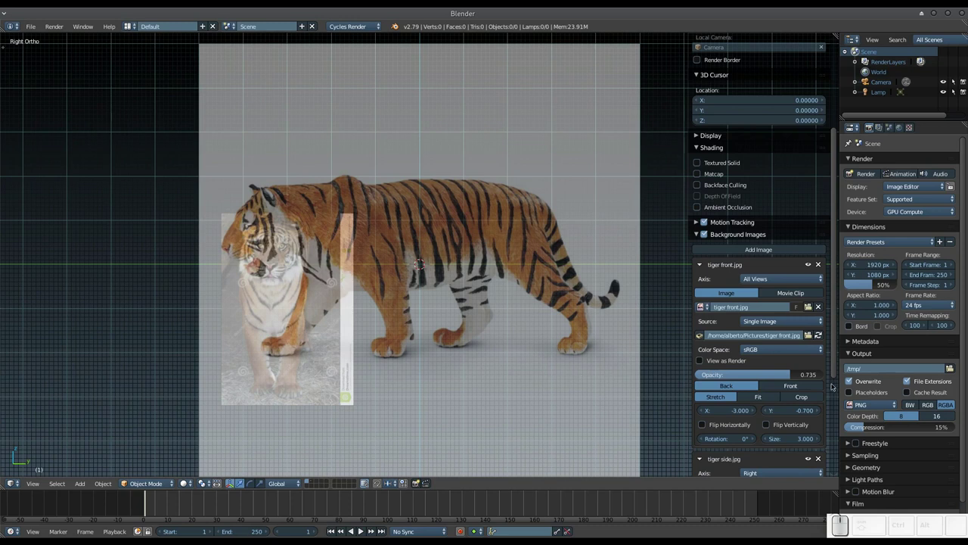
{"action": "left_click", "coordinate": [791, 439]}
{"action": "key", "text": "KP_4"}
{"action": "key", "text": "KP_Decimal"}
{"action": "key", "text": "KP_5"}
{"action": "key", "text": "KP_Enter"}
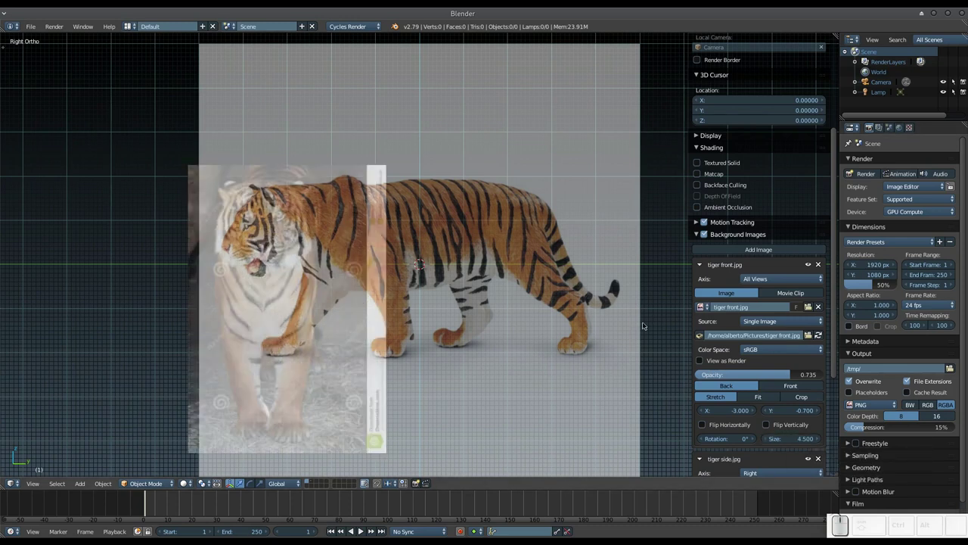
Step: Adjust the front image Size to 4.3
{"action": "scroll", "scroll_direction": "up", "scroll_amount": 3}
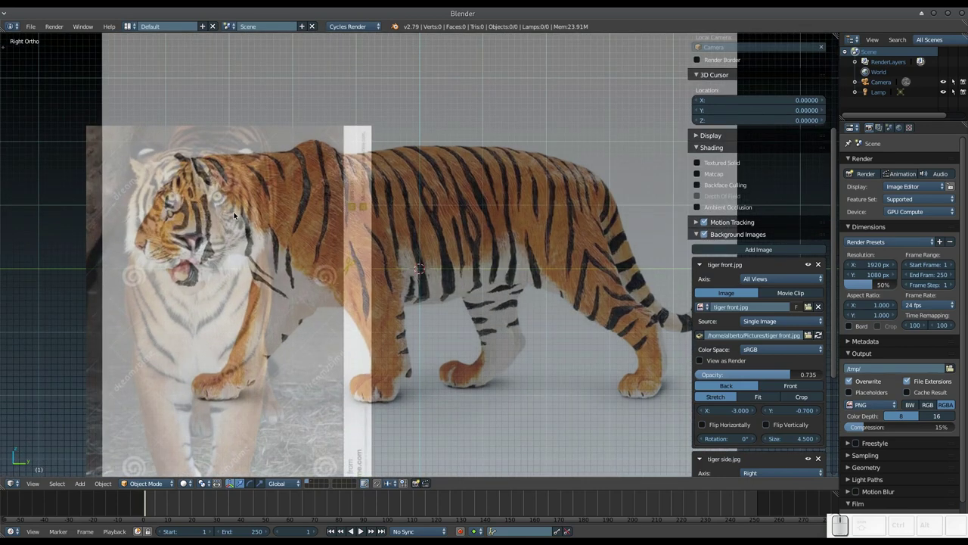
{"action": "left_click", "coordinate": [785, 444]}
{"action": "key", "text": "KP_4"}
{"action": "key", "text": "KP_Decimal"}
{"action": "key", "text": "KP_3"}
{"action": "key", "text": "KP_Enter"}
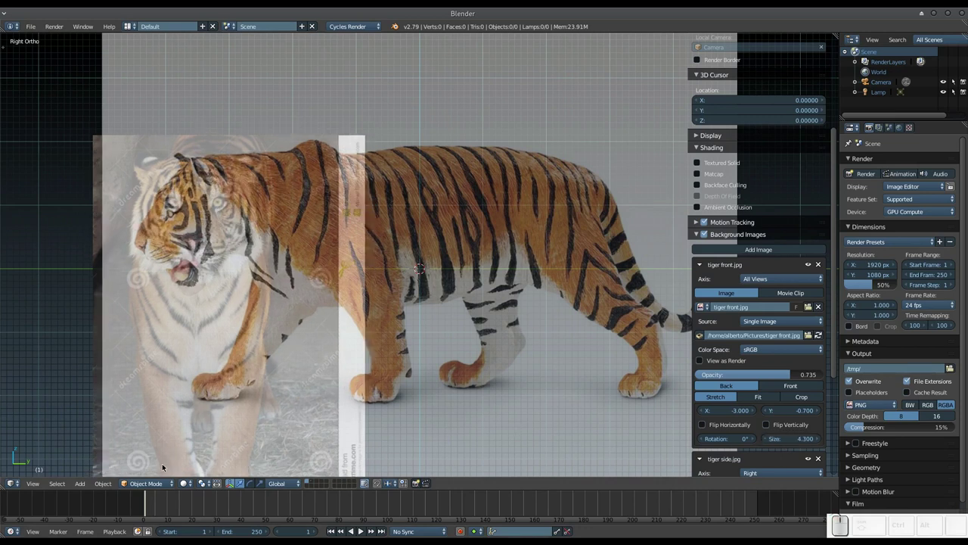
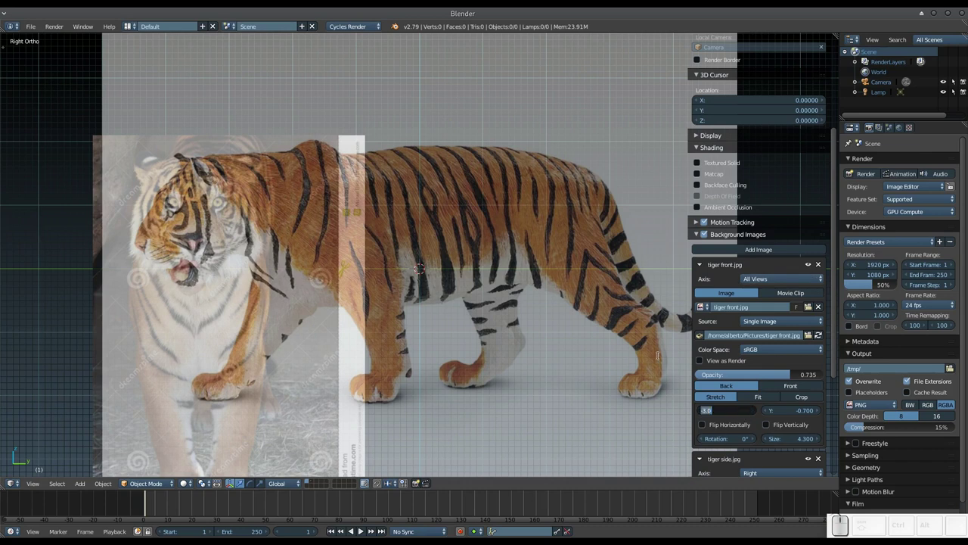
Step: Set the front image X offset to 0 to centre it over the side tiger
{"action": "key", "text": "KP_0"}
{"action": "key", "text": "KP_Enter"}
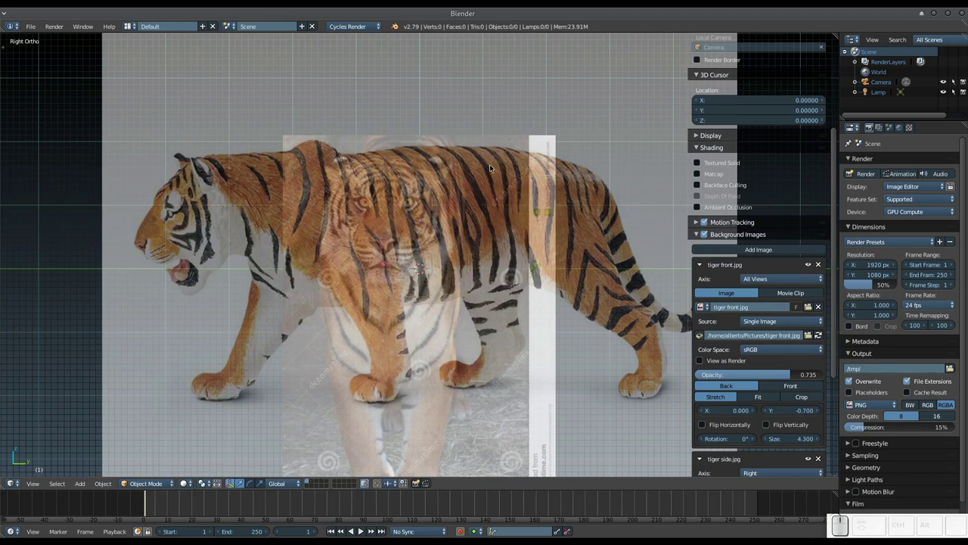
{"action": "scroll", "scroll_direction": "down", "scroll_amount": 3}
{"action": "scroll", "scroll_direction": "up", "scroll_amount": 3}
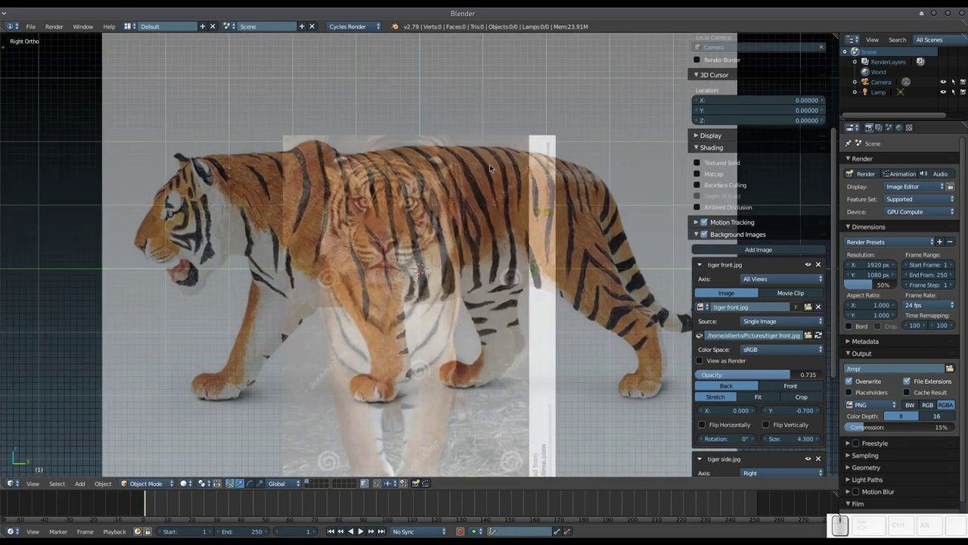
{"action": "scroll", "scroll_direction": "down", "scroll_amount": 3}
Step: Set the front tiger background image's Axis to Front so it shows only in front view
{"action": "left_click", "coordinate": [768, 280]}
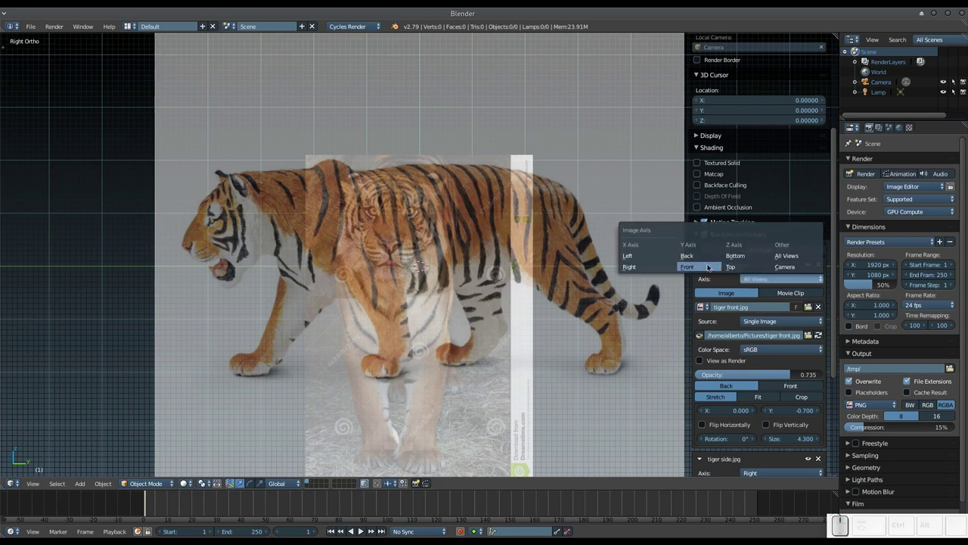
{"action": "left_click", "coordinate": [695, 269]}
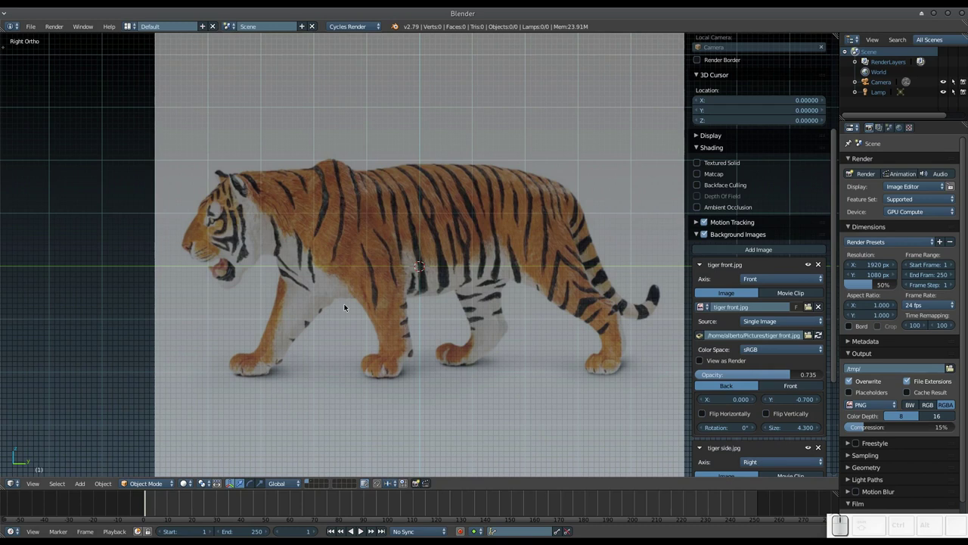
Step: Flip between side and front orthographic views, settle on Front Ortho and recentre the scene
{"action": "key", "text": "KP_1"}
{"action": "key", "text": "KP_3"}
{"action": "key", "text": "KP_1"}
{"action": "key", "text": "KP_3"}
{"action": "key", "text": "KP_1"}
{"action": "key", "text": "KP_3"}
{"action": "key", "text": "KP_1"}
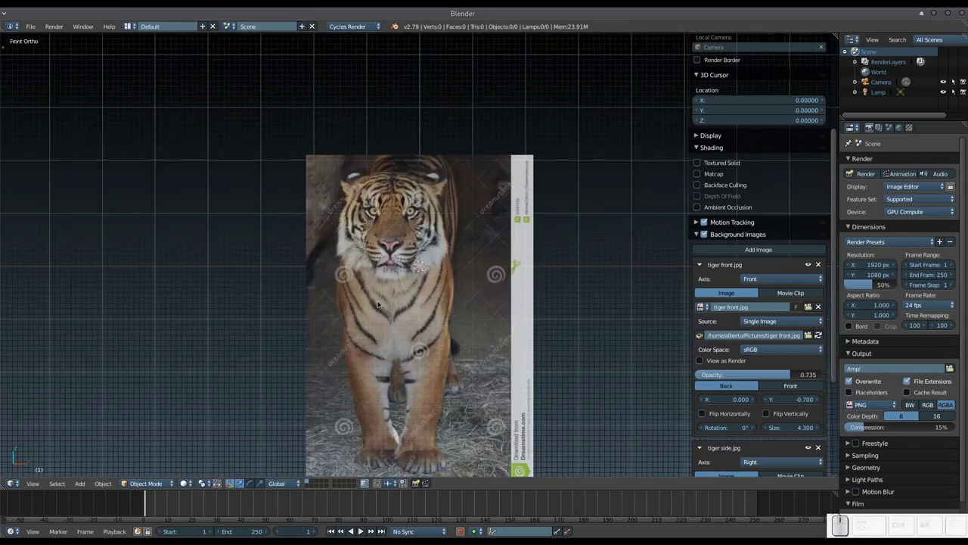
{"action": "key", "text": "shift+c"}
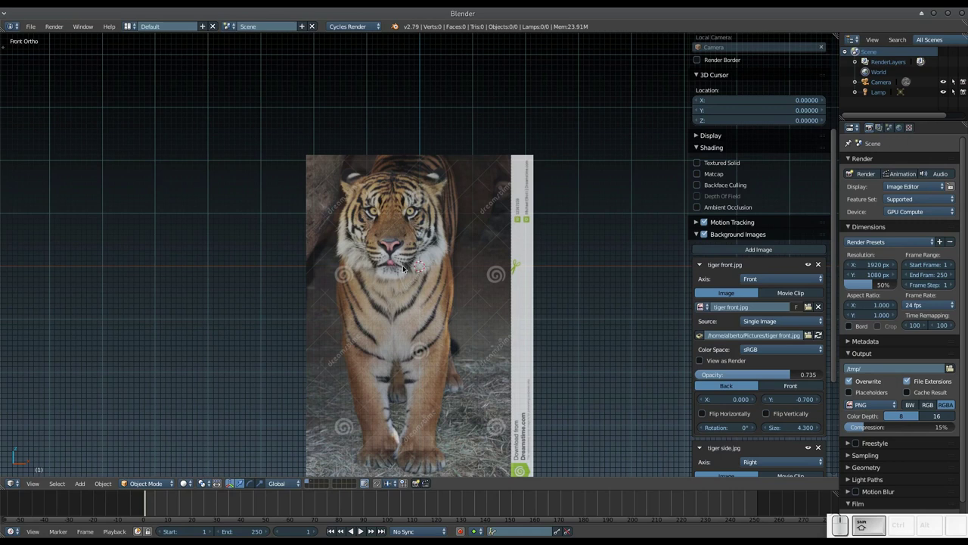
{"action": "scroll", "scroll_direction": "down", "scroll_amount": 3}
{"action": "scroll", "scroll_direction": "up", "scroll_amount": 3}
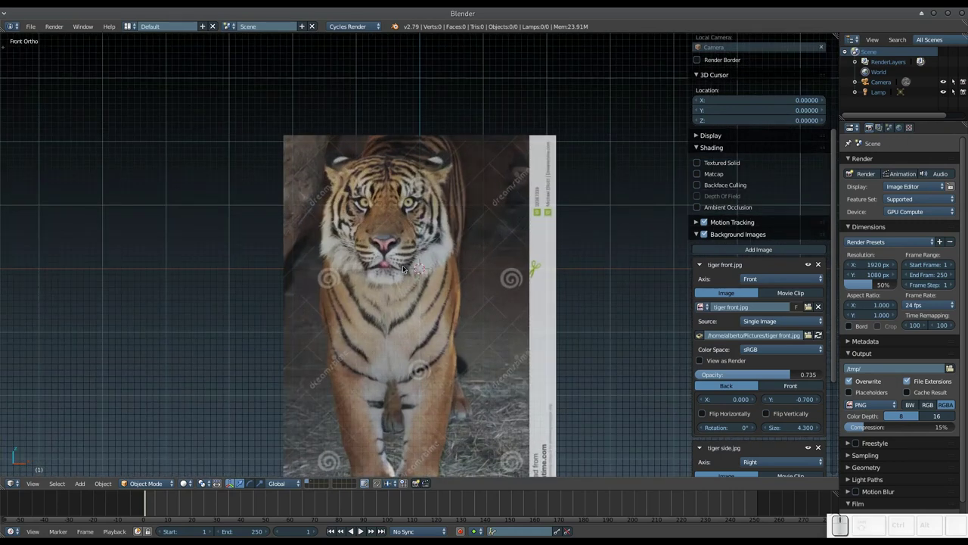
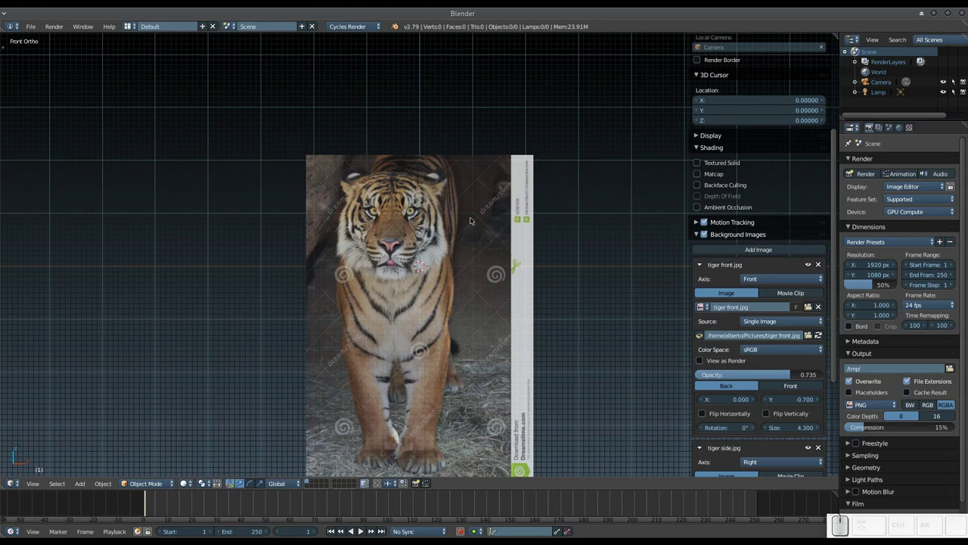
Step: Nudge the front tiger image's X offset sideways to centre it under the view
{"action": "key", "text": "n"}
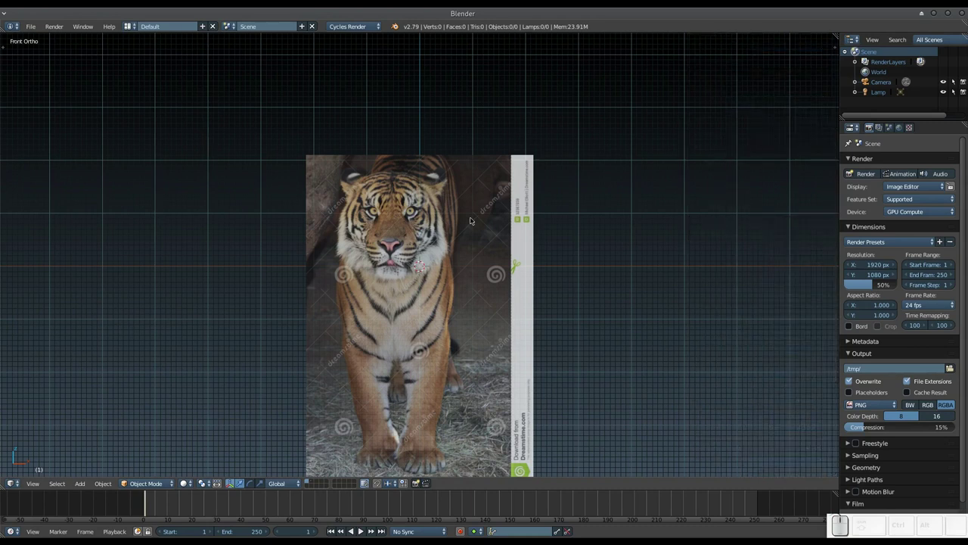
{"action": "scroll", "scroll_direction": "down", "scroll_amount": 3}
{"action": "scroll", "scroll_direction": "up", "scroll_amount": 3}
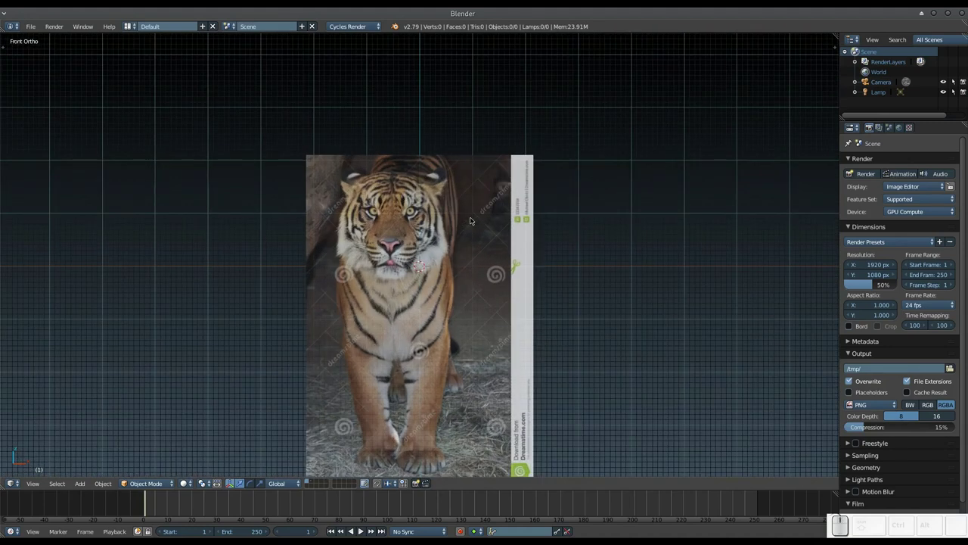
{"action": "key", "text": "n"}
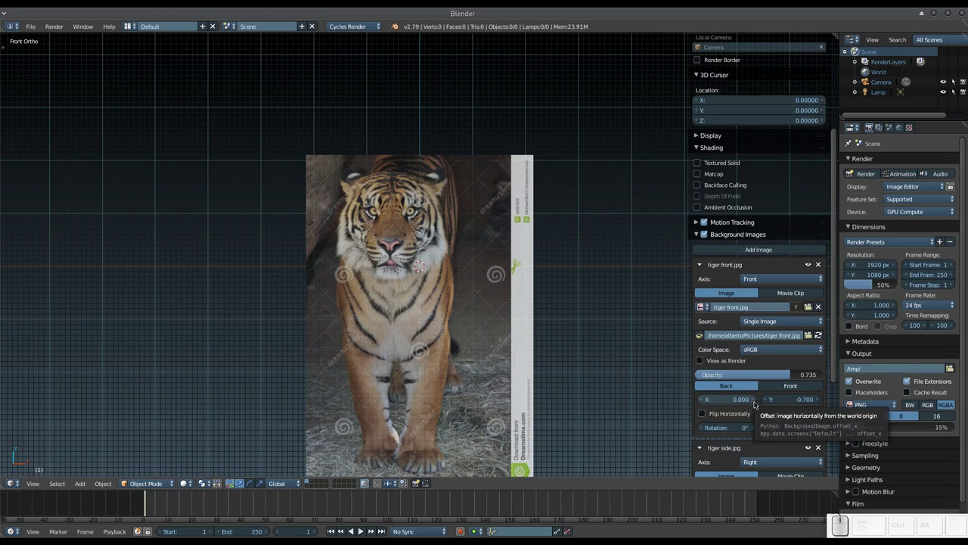
{"action": "left_click", "coordinate": [754, 401]}
{"action": "left_click", "coordinate": [754, 400]}
{"action": "left_click", "coordinate": [755, 400]}
{"action": "left_click", "coordinate": [754, 400]}
{"action": "left_click", "coordinate": [755, 400]}
{"action": "left_click", "coordinate": [754, 400]}
{"action": "scroll", "scroll_direction": "up", "scroll_amount": 3}
{"action": "left_click", "coordinate": [739, 404]}
{"action": "scroll", "scroll_direction": "up", "scroll_amount": 3}
{"action": "key", "text": "Right"}
{"action": "scroll", "scroll_direction": "up", "scroll_amount": 3}
{"action": "key", "text": "BackSpace"}
{"action": "scroll", "scroll_direction": "up", "scroll_amount": 3}
{"action": "key", "text": "KP_Enter"}
{"action": "scroll", "scroll_direction": "up", "scroll_amount": 3}
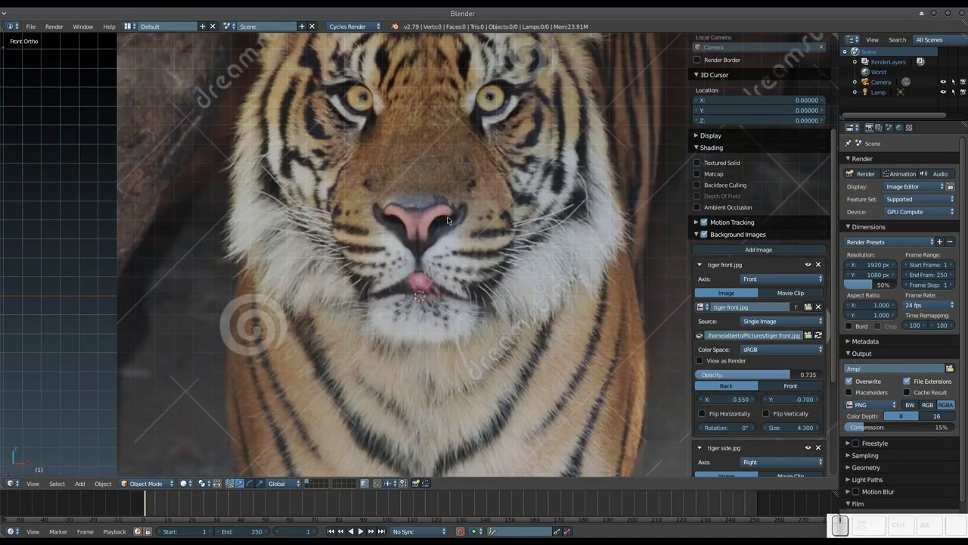
Step: Refine the front image's X offset to 0.560 and check alignment from the side and front
{"action": "left_click", "coordinate": [731, 403]}
{"action": "key", "text": "Right"}
{"action": "key", "text": "BackSpace"}
{"action": "key", "text": "KP_6"}
{"action": "key", "text": "KP_Enter"}
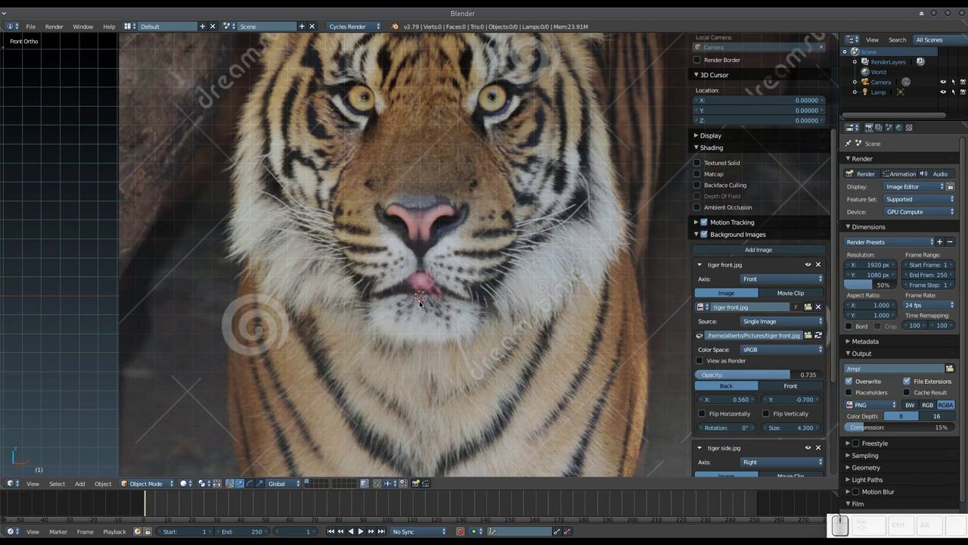
{"action": "scroll", "scroll_direction": "down", "scroll_amount": 3}
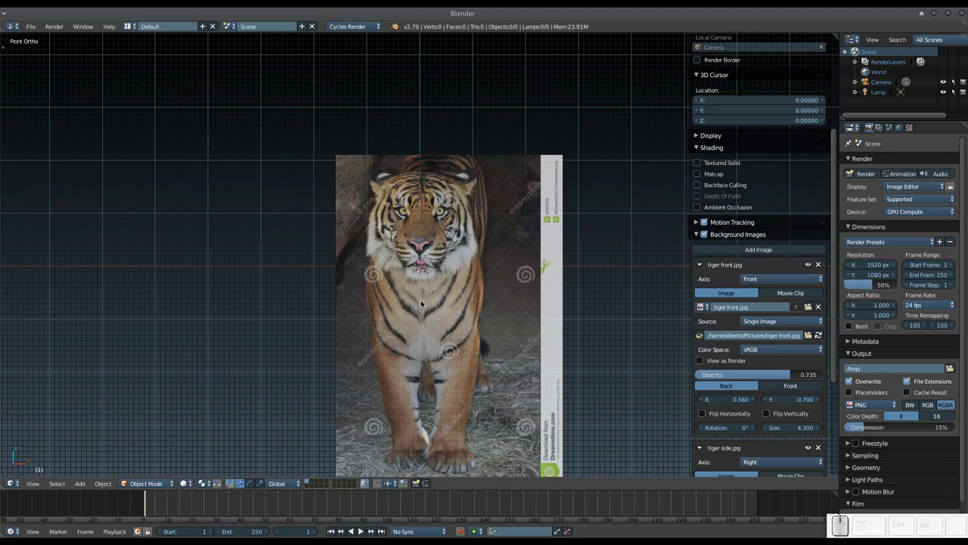
{"action": "key", "text": "KP_3"}
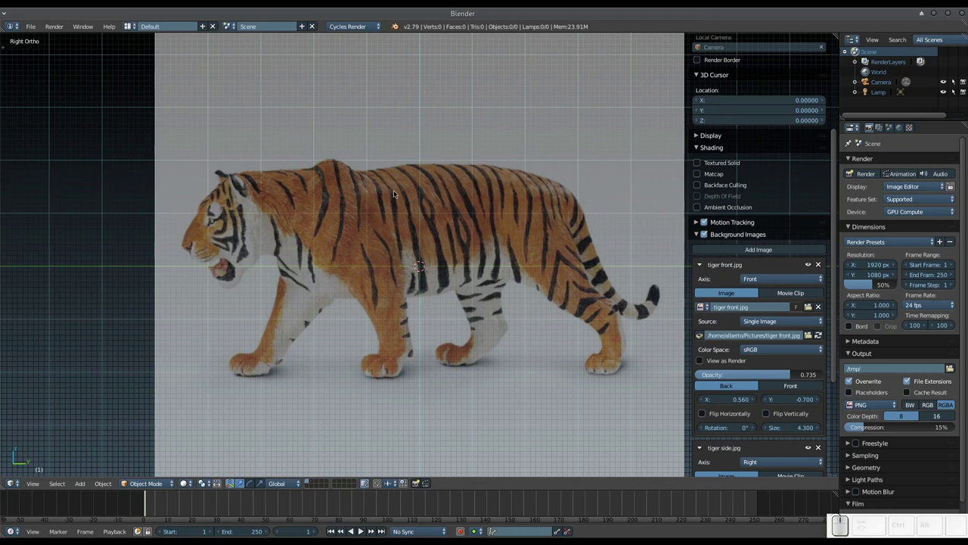
{"action": "key", "text": "KP_1"}
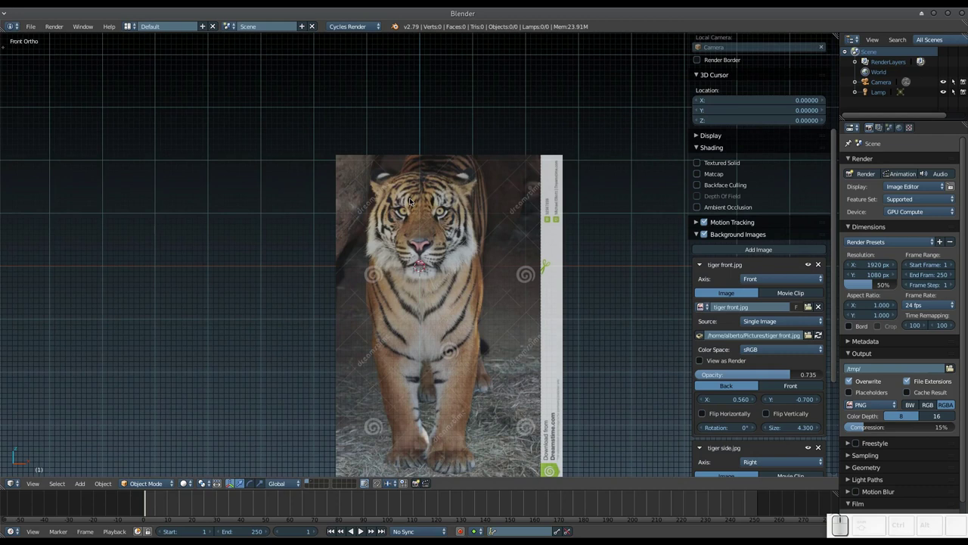
Step: Lower the front tiger image's opacity to 0.5 and bring up the Add object menu
{"action": "key", "text": "n"}
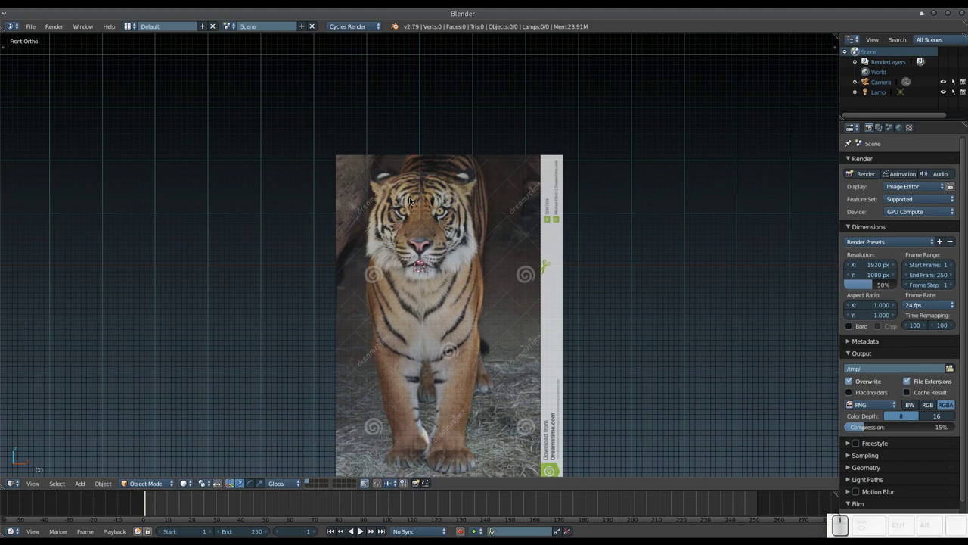
{"action": "key", "text": "n"}
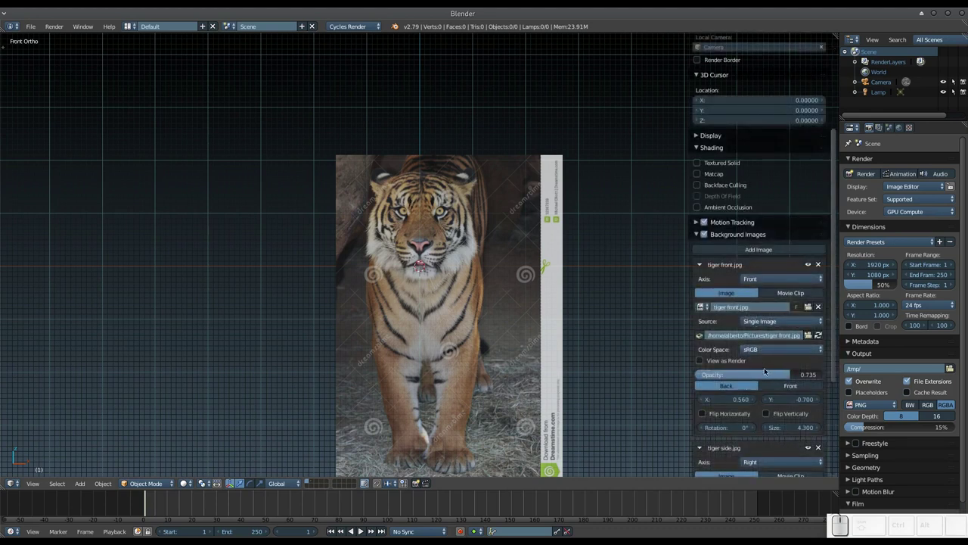
{"action": "left_click", "coordinate": [385, 228]}
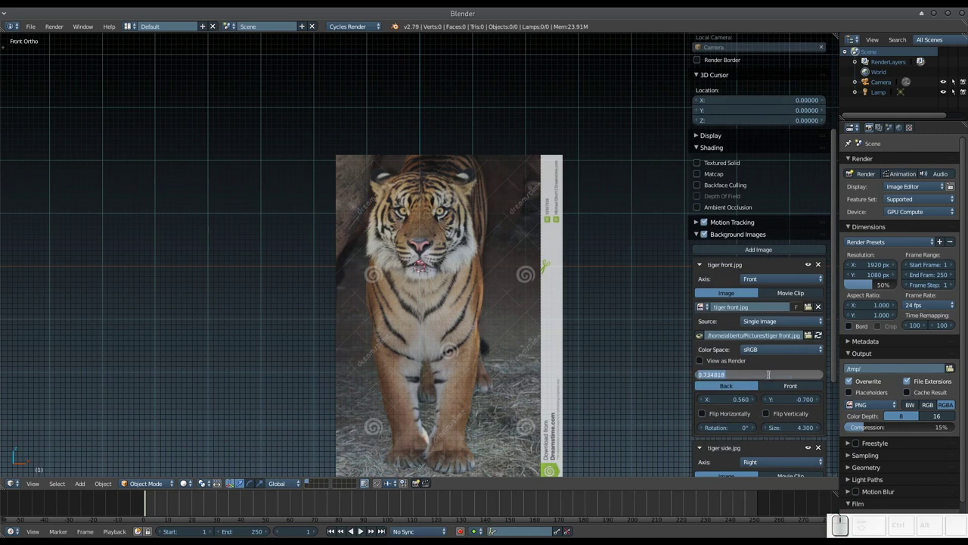
{"action": "key", "text": "KP_Decimal"}
{"action": "key", "text": "KP_5"}
{"action": "key", "text": "KP_Enter"}
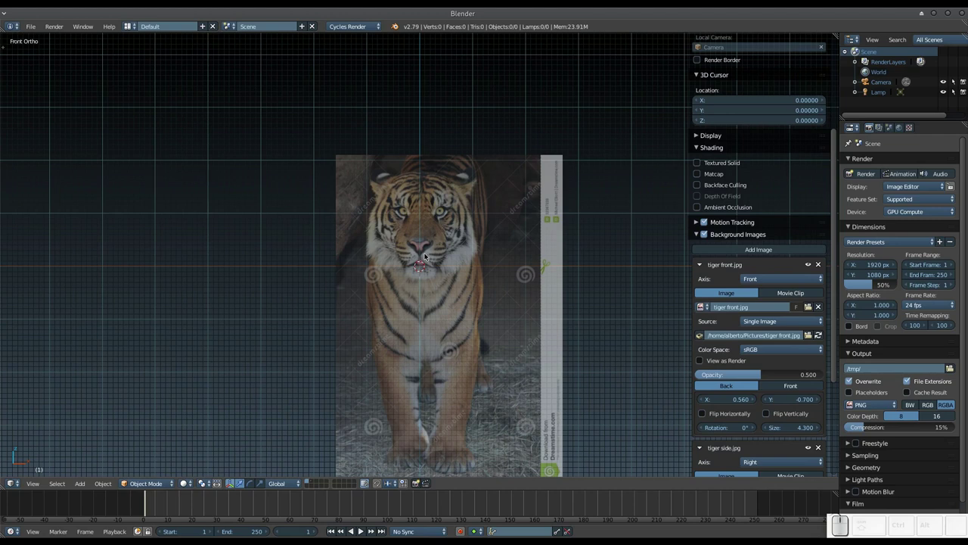
{"action": "key", "text": "shift+a"}
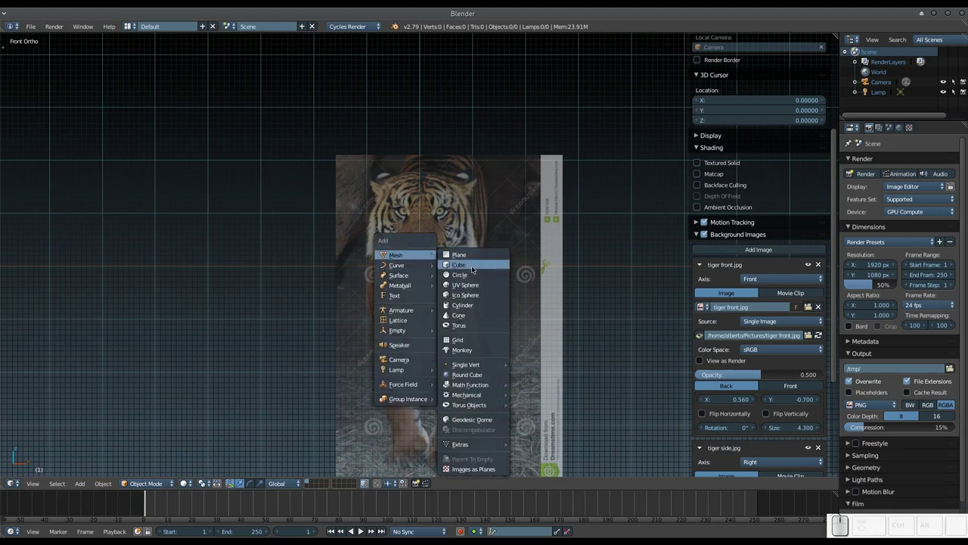
Step: Add a cube, switch to wireframe and move it up over the tiger's head
{"action": "left_click", "coordinate": [475, 268]}
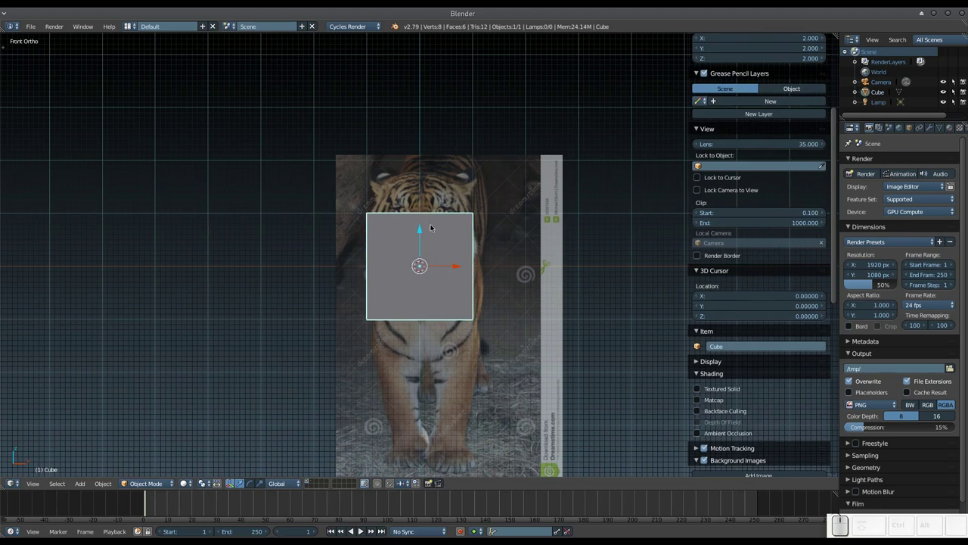
{"action": "key", "text": "z"}
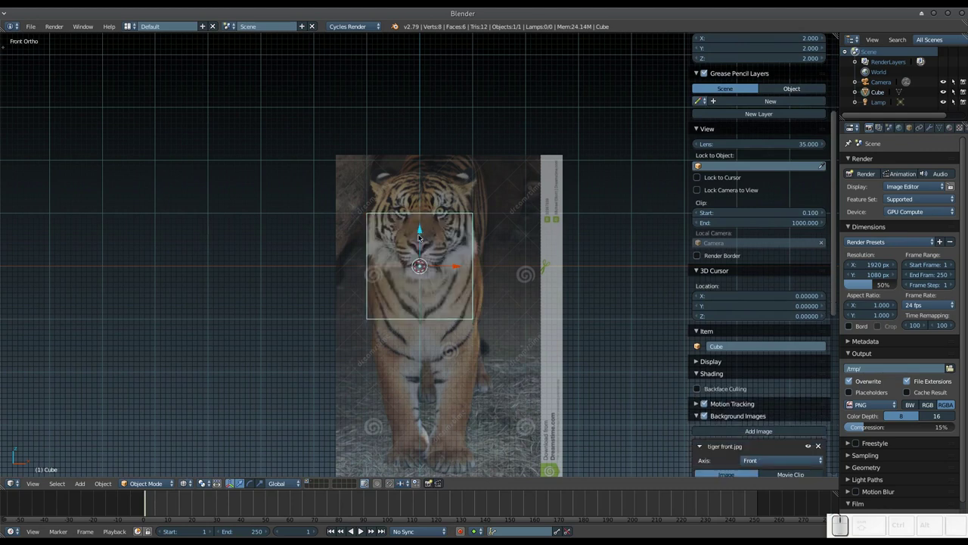
{"action": "left_click_drag", "start_coordinate": [422, 236], "coordinate": [463, 198]}
Step: Scale the cube along X so it frames the head slightly wider, then nudge it into place
{"action": "key", "text": "s"}
{"action": "key", "text": "x"}
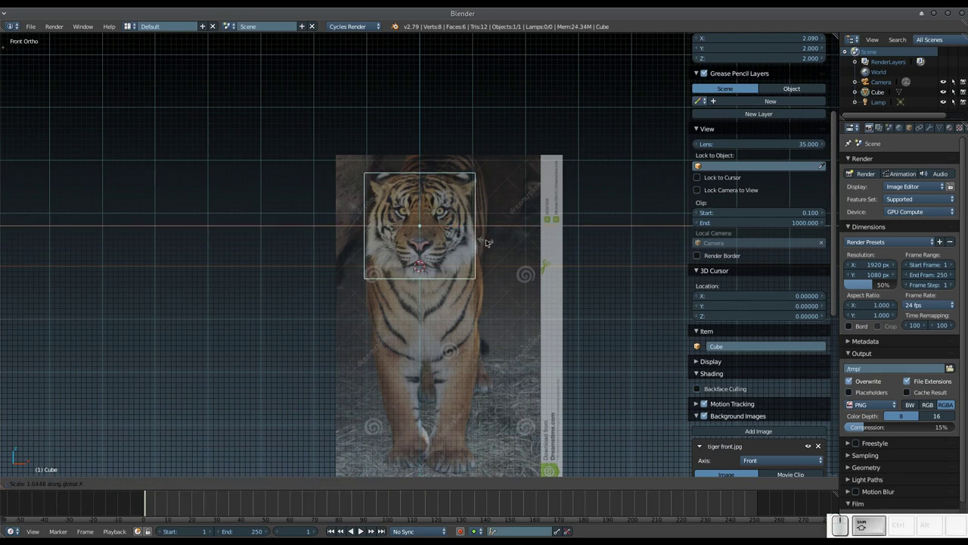
{"action": "left_click", "coordinate": [490, 240]}
{"action": "left_click", "coordinate": [453, 227]}
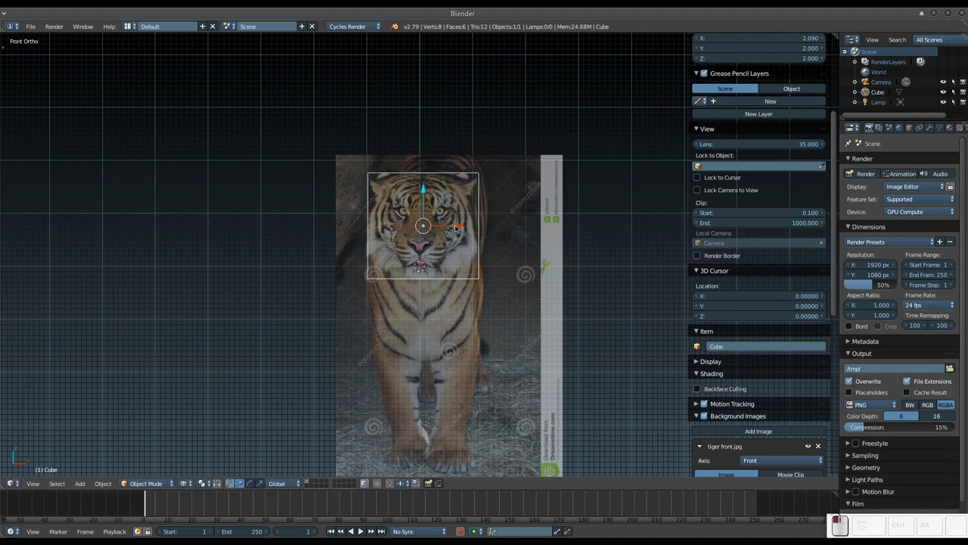
{"action": "left_click", "coordinate": [459, 227]}
{"action": "left_click", "coordinate": [459, 227]}
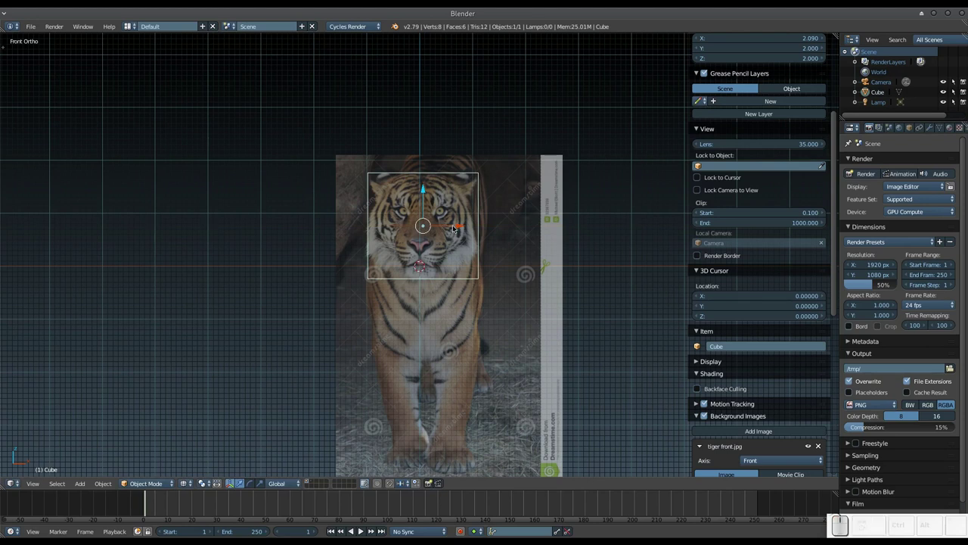
Step: Switch to Right Ortho view and slide the cube over the side tiger's head
{"action": "key", "text": "KP_3"}
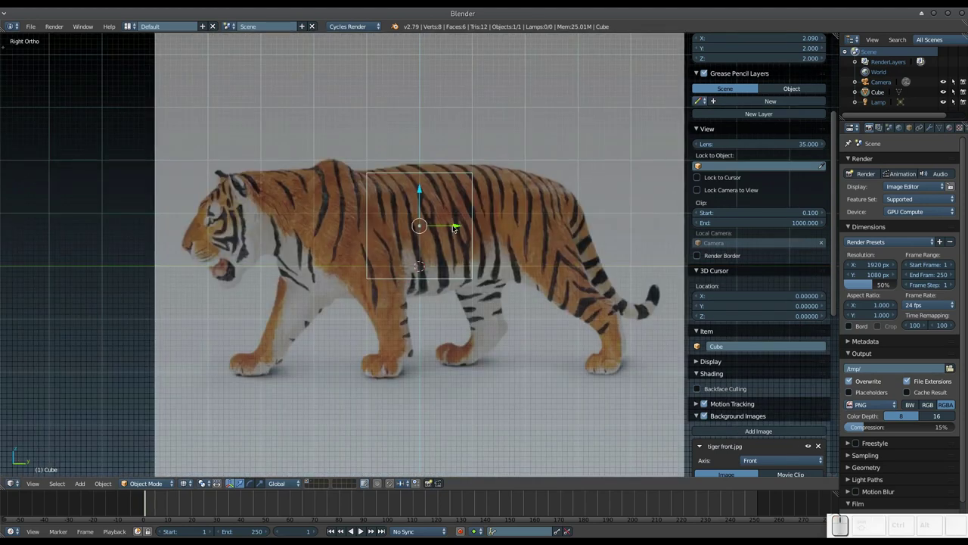
{"action": "left_click_drag", "start_coordinate": [455, 227], "coordinate": [269, 219]}
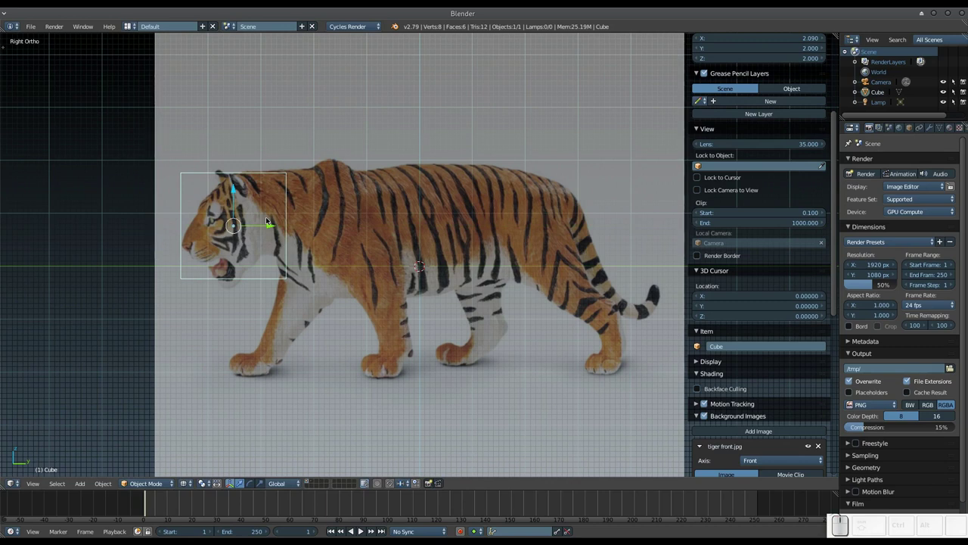
Step: Set the tiger side.jpg background size to 9 and shift its X offset to about -0.2
{"action": "scroll", "scroll_direction": "down", "scroll_amount": 3}
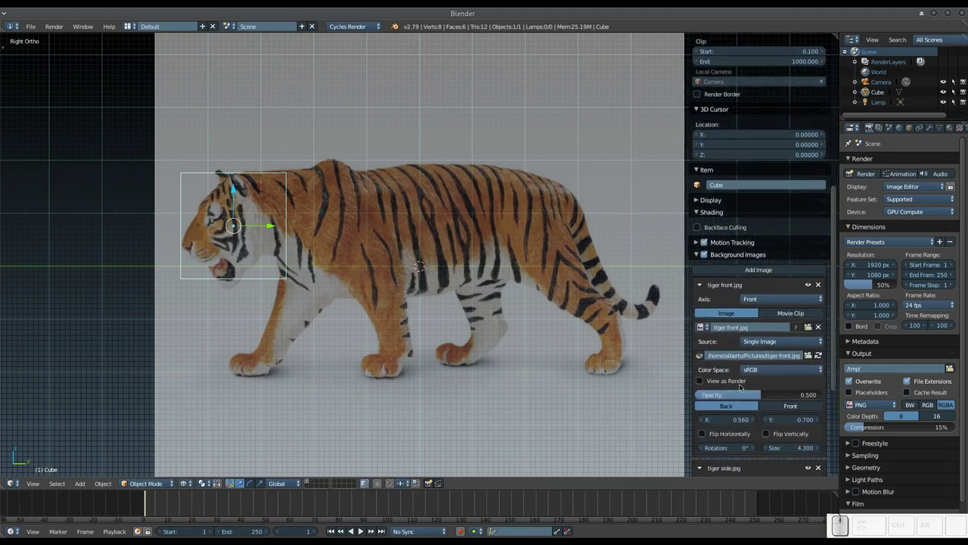
{"action": "scroll", "scroll_direction": "down", "scroll_amount": 3}
{"action": "scroll", "scroll_direction": "down", "scroll_amount": 3}
{"action": "left_click", "coordinate": [792, 468]}
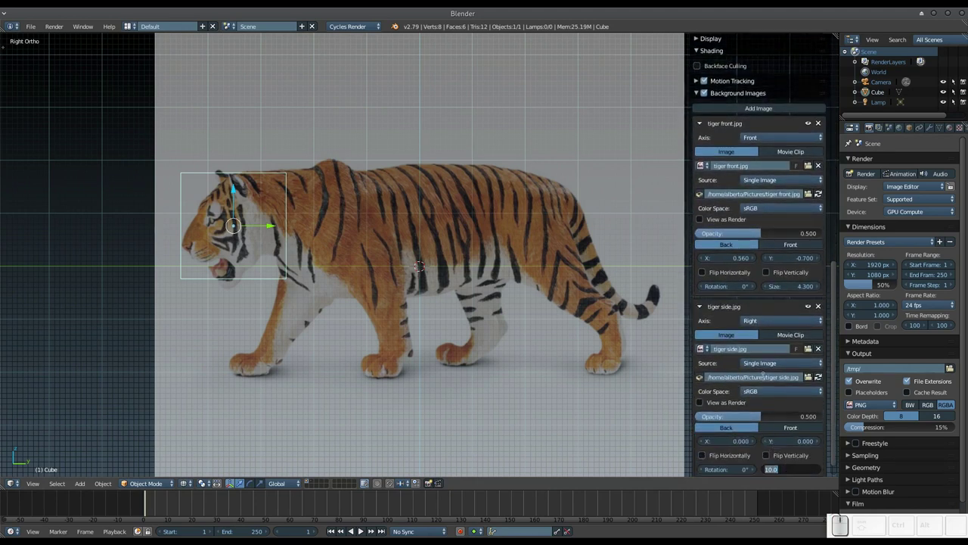
{"action": "key", "text": "KP_9"}
{"action": "key", "text": "KP_Enter"}
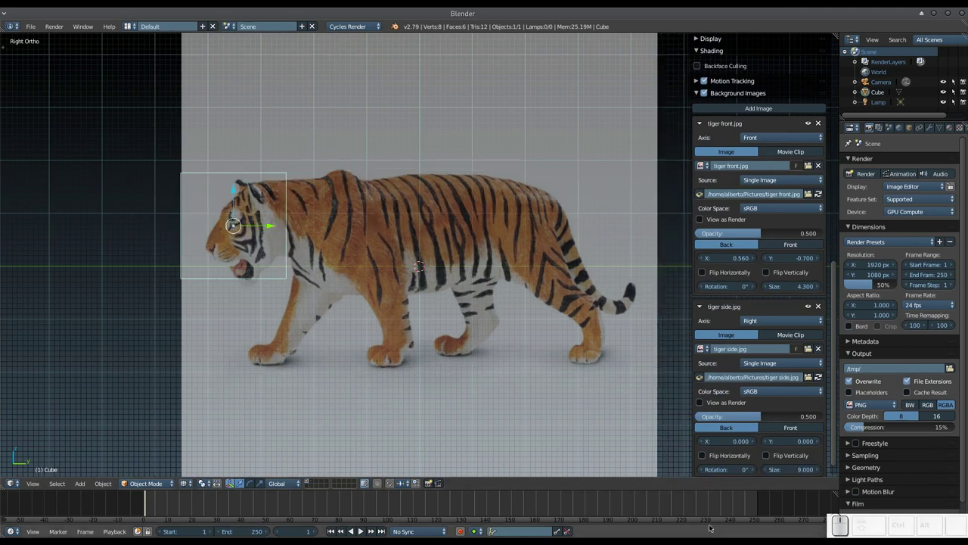
{"action": "left_click", "coordinate": [707, 443]}
{"action": "left_click", "coordinate": [703, 444]}
{"action": "left_click", "coordinate": [703, 444]}
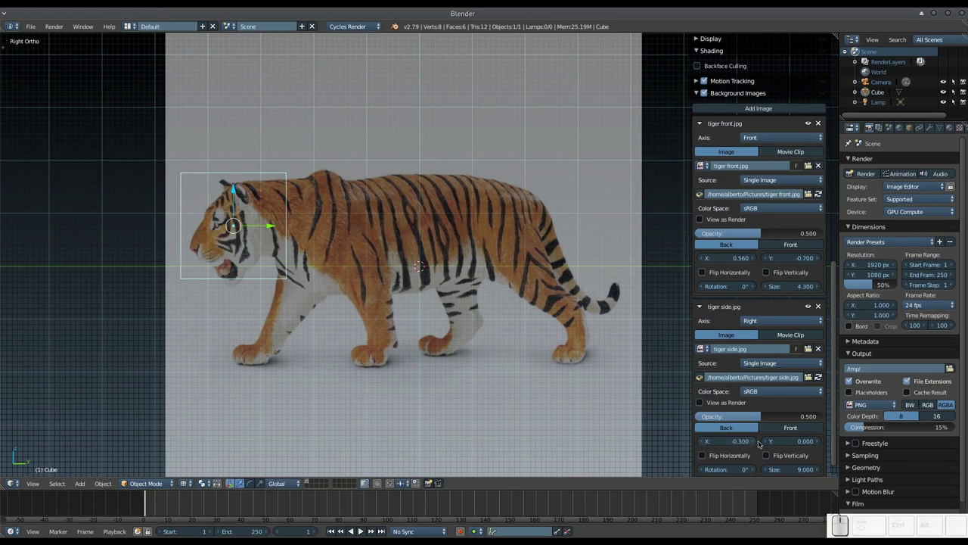
{"action": "left_click", "coordinate": [752, 444]}
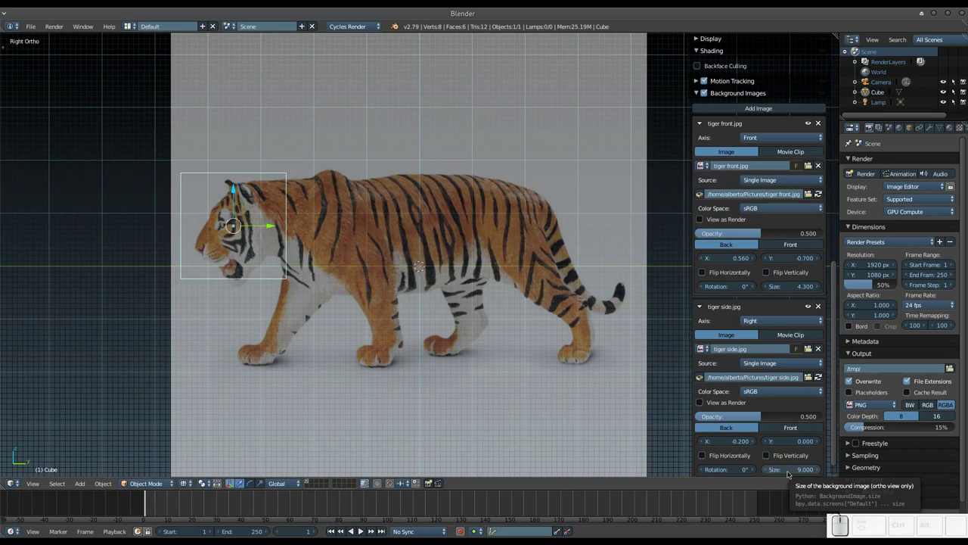
Step: Try side image sizes 9.5 and 9.3 and raise its Y offset to 0.1
{"action": "left_click", "coordinate": [791, 472]}
{"action": "key", "text": "KP_9"}
{"action": "key", "text": "KP_Decimal"}
{"action": "key", "text": "KP_5"}
{"action": "key", "text": "KP_Enter"}
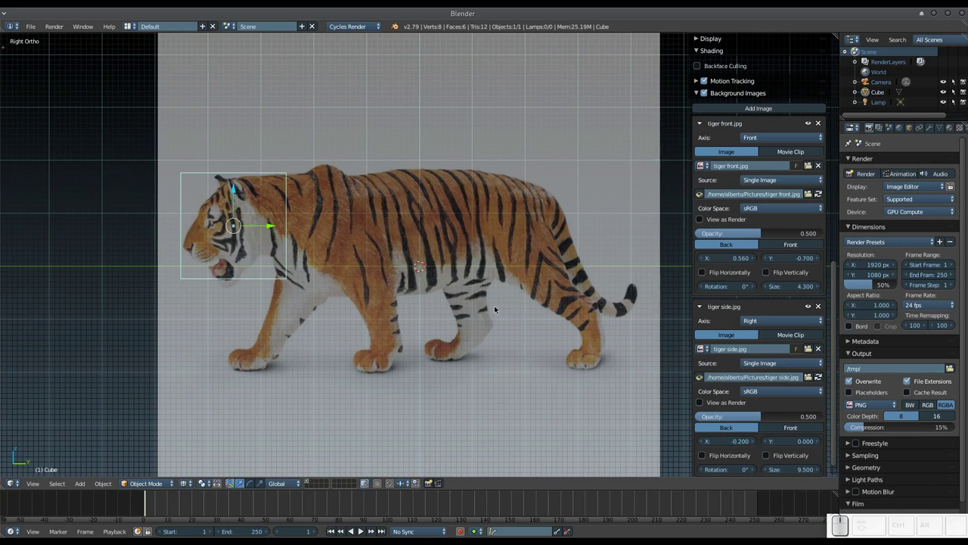
{"action": "left_click", "coordinate": [784, 473]}
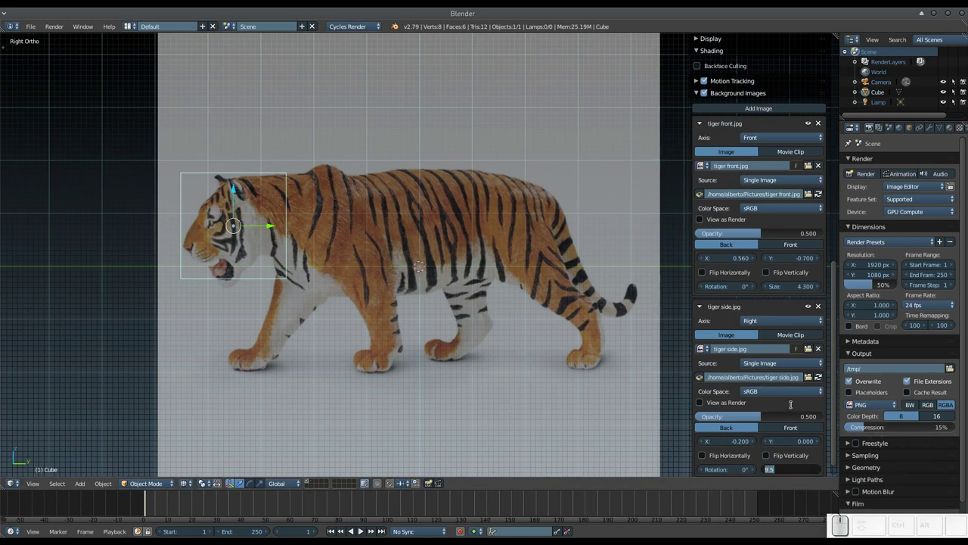
{"action": "key", "text": "Right"}
{"action": "key", "text": "BackSpace"}
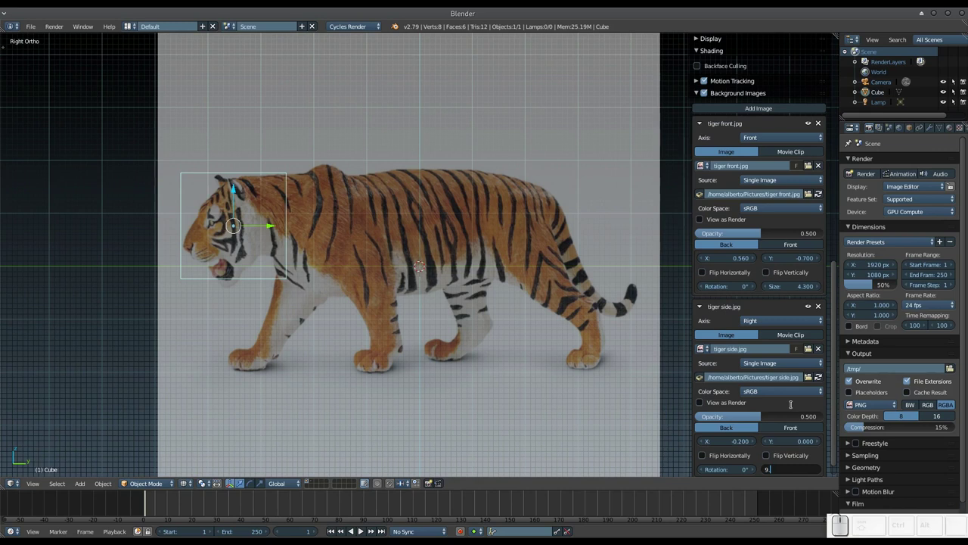
{"action": "key", "text": "KP_3"}
{"action": "key", "text": "KP_Enter"}
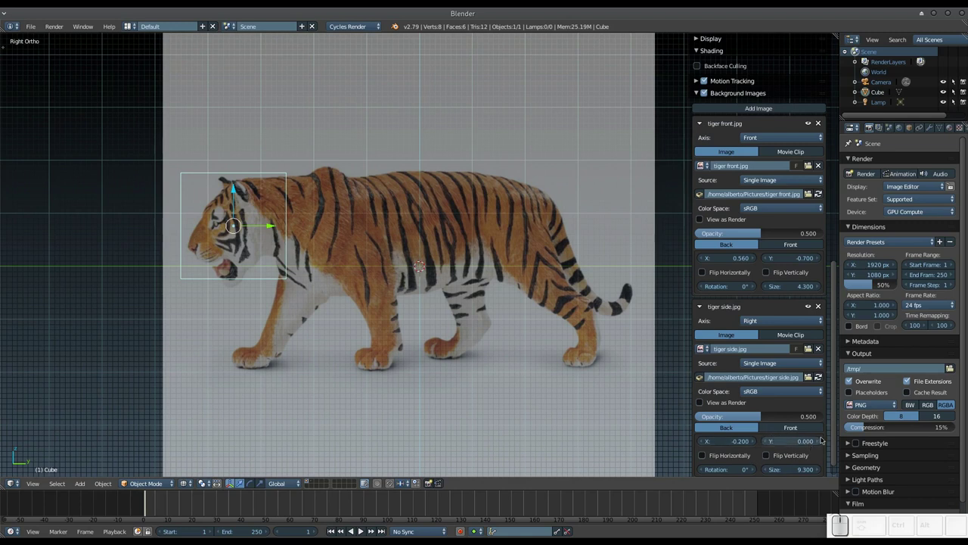
{"action": "left_click", "coordinate": [820, 443]}
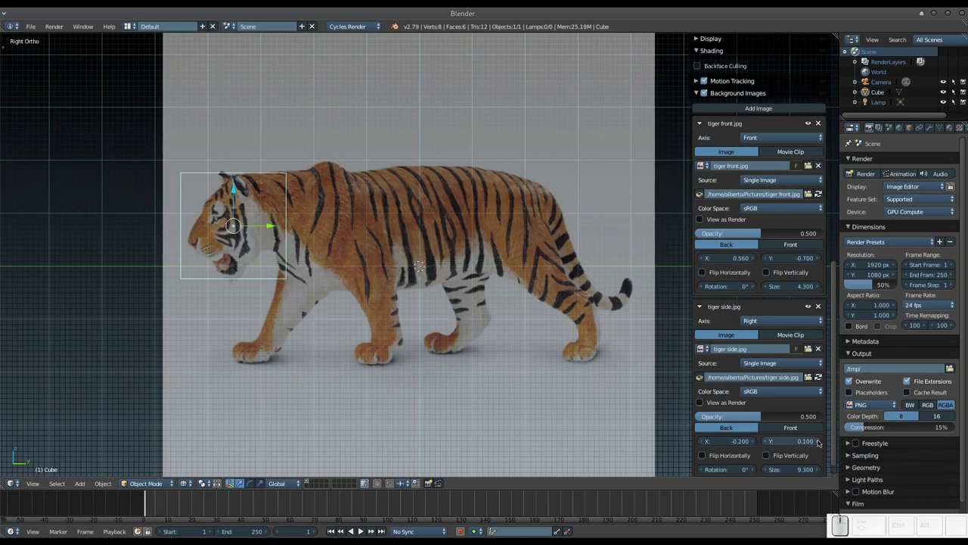
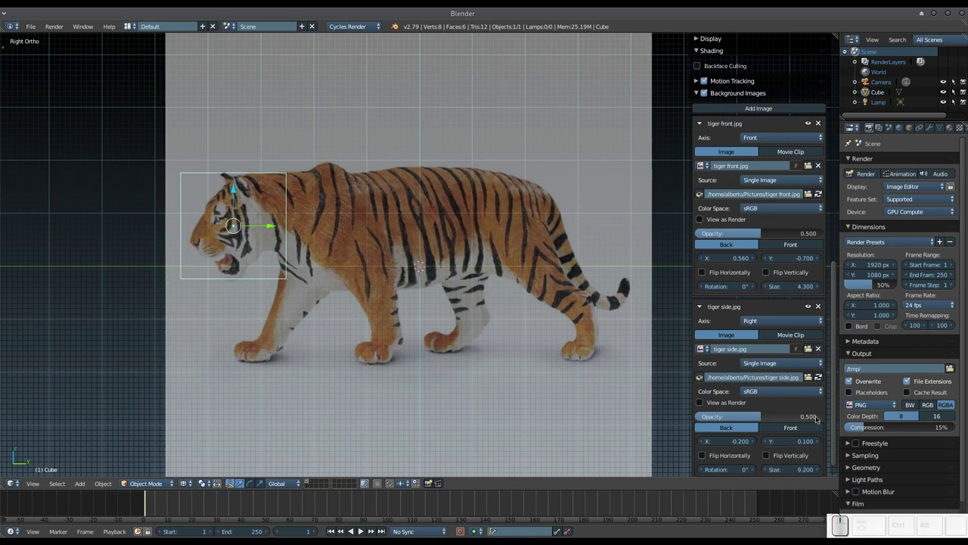
Step: Try a side image size of 9.1, then settle back on 9
{"action": "left_click", "coordinate": [805, 471]}
{"action": "key", "text": "Right"}
{"action": "key", "text": "BackSpace"}
{"action": "key", "text": "KP_1"}
{"action": "key", "text": "KP_Enter"}
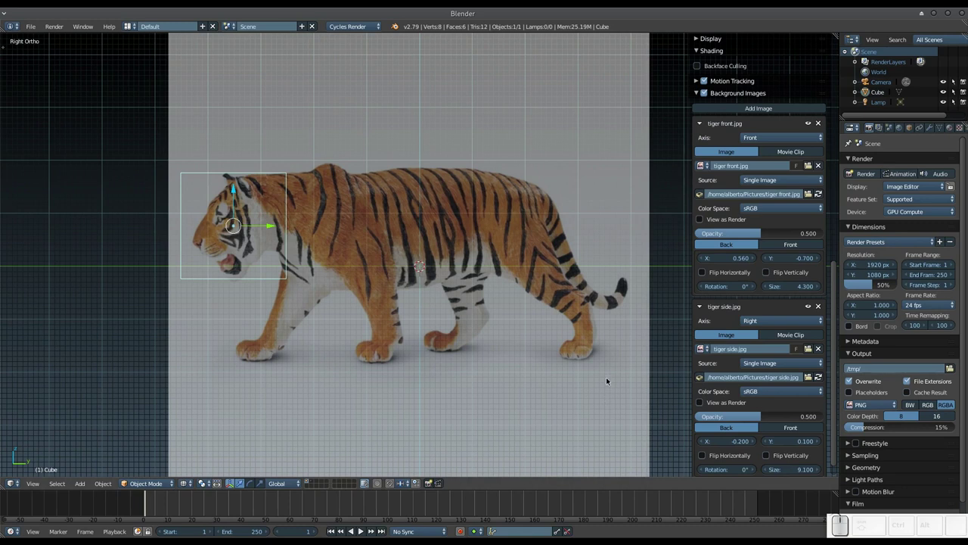
{"action": "left_click", "coordinate": [785, 473]}
{"action": "key", "text": "KP_9"}
{"action": "key", "text": "KP_Enter"}
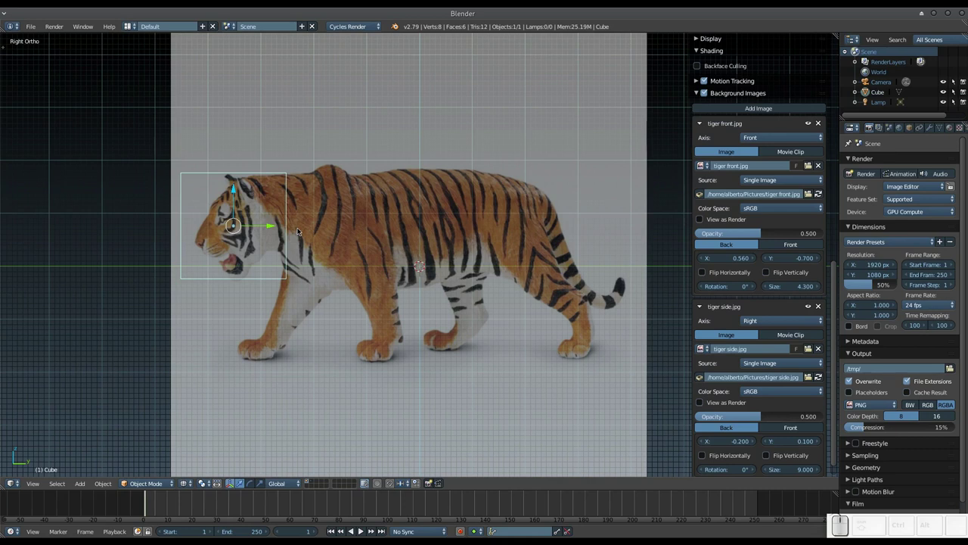
Step: Compare front and right views, then raise the side image's Y offset to 0.15
{"action": "scroll", "scroll_direction": "up", "scroll_amount": 3}
{"action": "scroll", "scroll_direction": "up", "scroll_amount": 3}
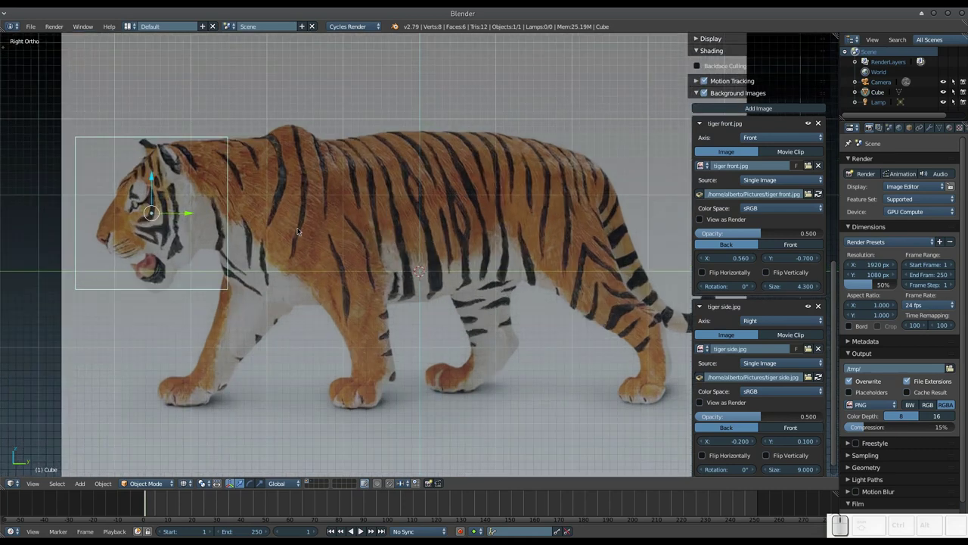
{"action": "key", "text": "KP_1"}
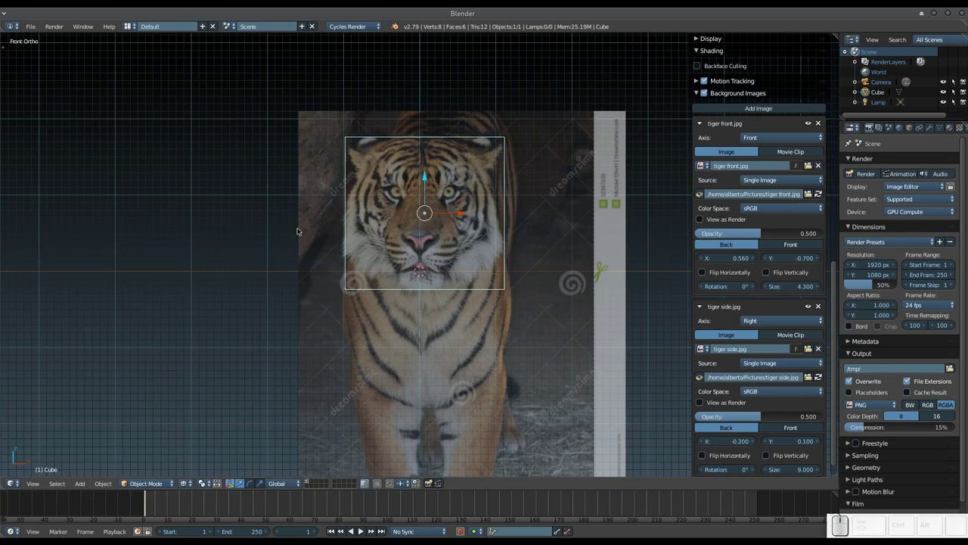
{"action": "key", "text": "KP_3"}
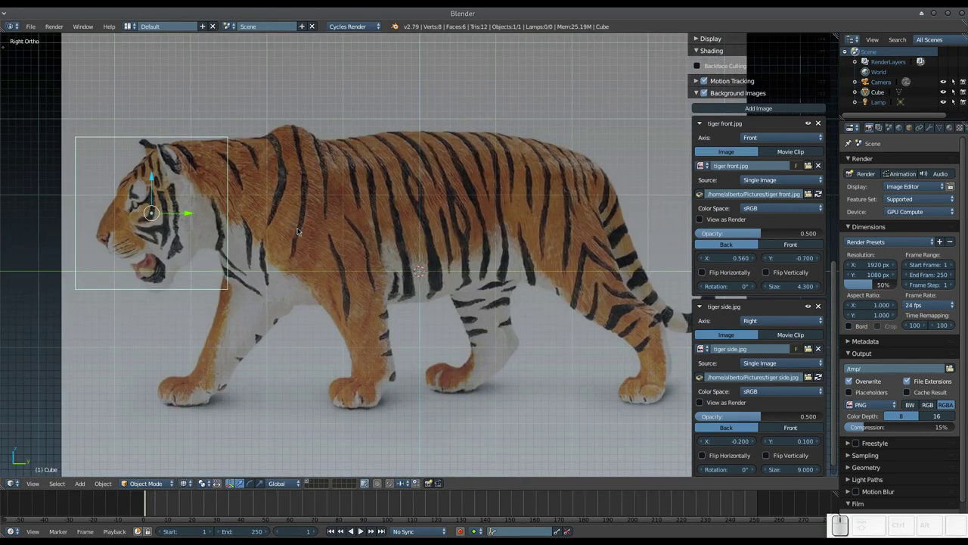
{"action": "left_click", "coordinate": [799, 474]}
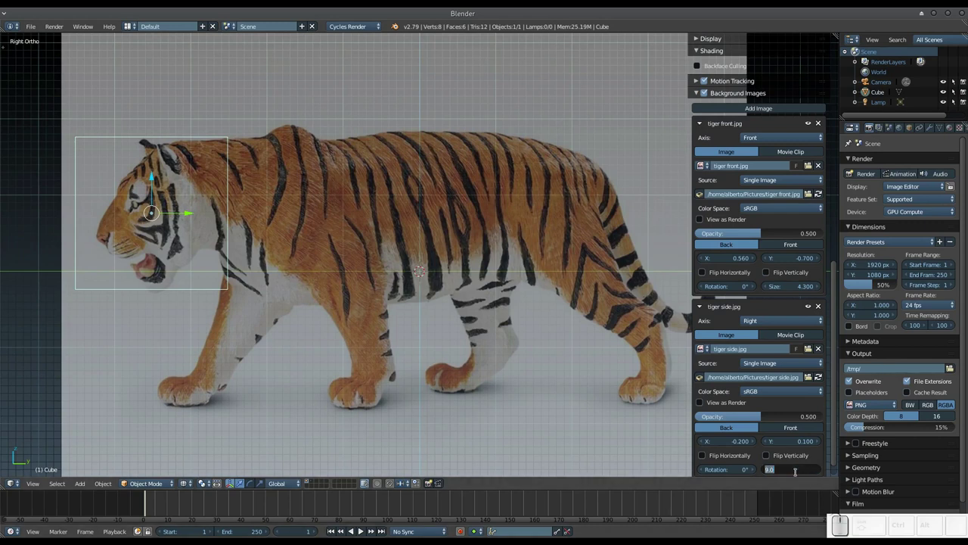
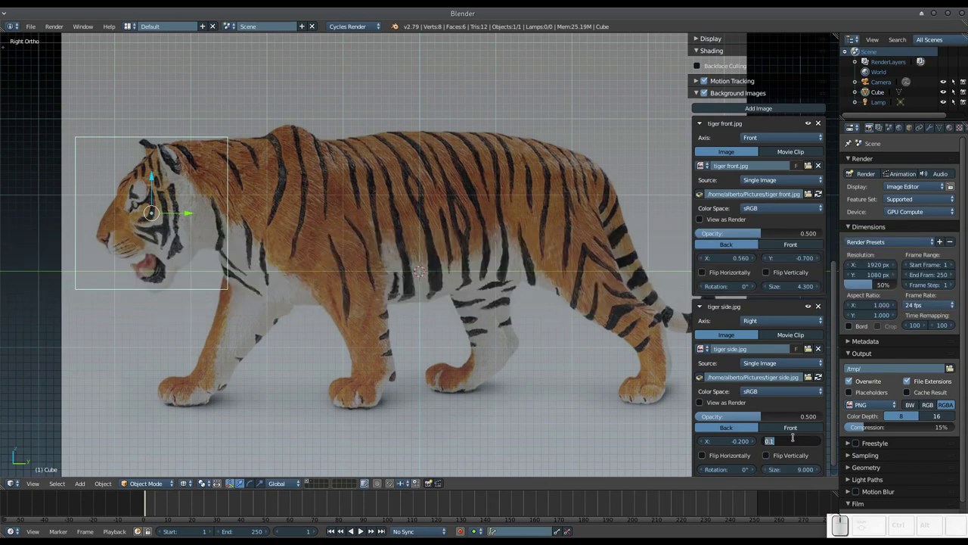
{"action": "key", "text": "Right"}
{"action": "key", "text": "KP_Enter"}
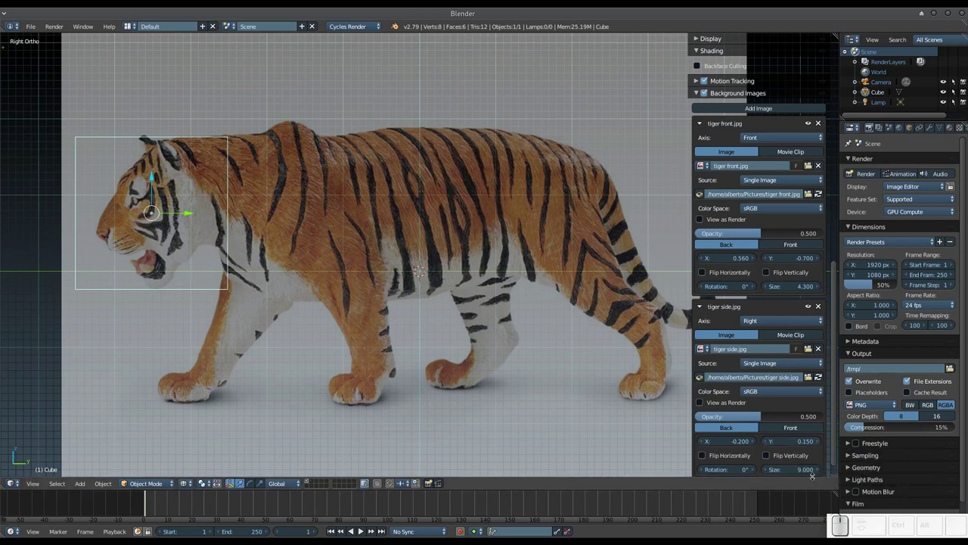
Step: Reduce the side image size to 8.9, check both views, then refine it to 8.85
{"action": "left_click", "coordinate": [777, 470]}
{"action": "key", "text": "Right"}
{"action": "key", "text": "BackSpace"}
{"action": "key", "text": "KP_8"}
{"action": "key", "text": "KP_Decimal"}
{"action": "key", "text": "KP_9"}
{"action": "key", "text": "KP_Enter"}
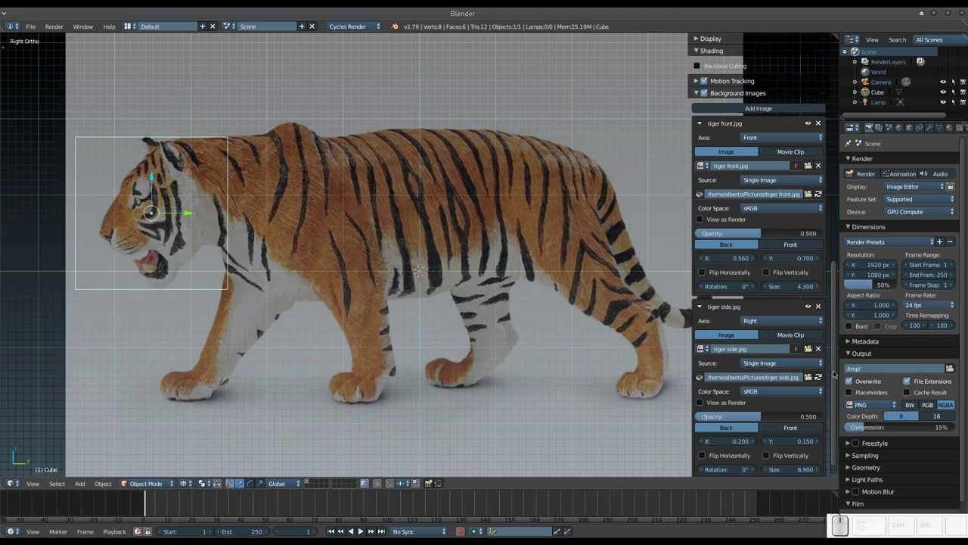
{"action": "key", "text": "KP_1"}
{"action": "key", "text": "KP_3"}
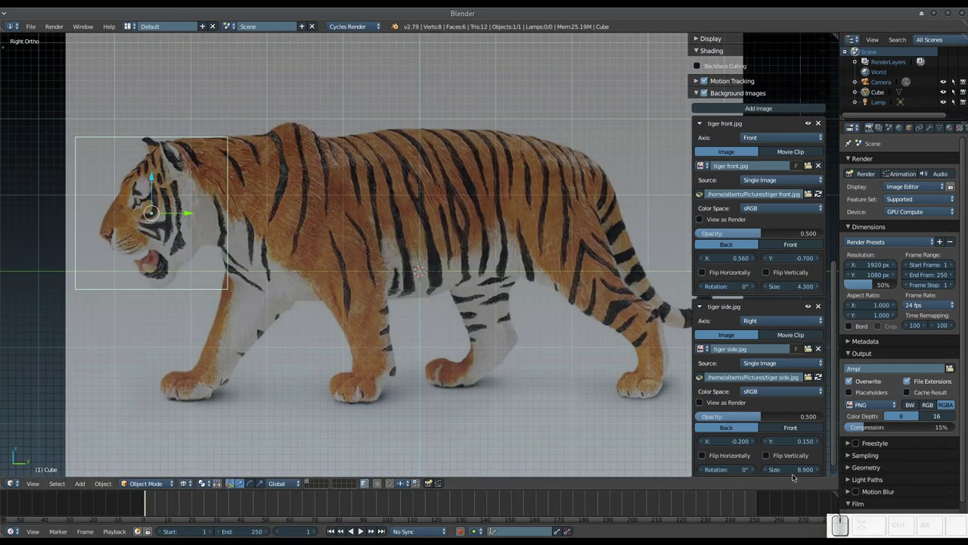
{"action": "left_click", "coordinate": [794, 472]}
{"action": "key", "text": "Right"}
{"action": "key", "text": "BackSpace"}
{"action": "key", "text": "KP_5"}
{"action": "key", "text": "KP_Enter"}
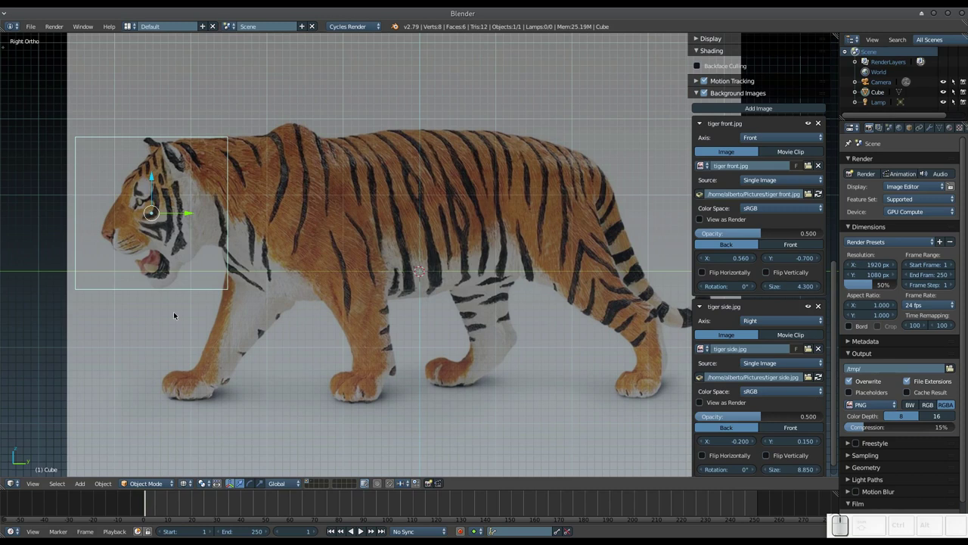
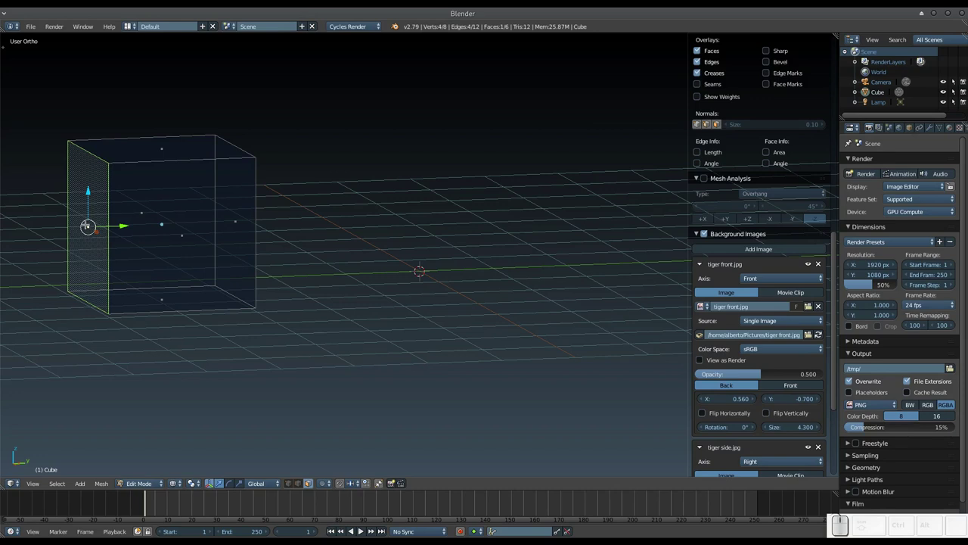
Step: View the cube in edit mode from the right side and hide the properties panel for more room
{"action": "key", "text": "KP_3"}
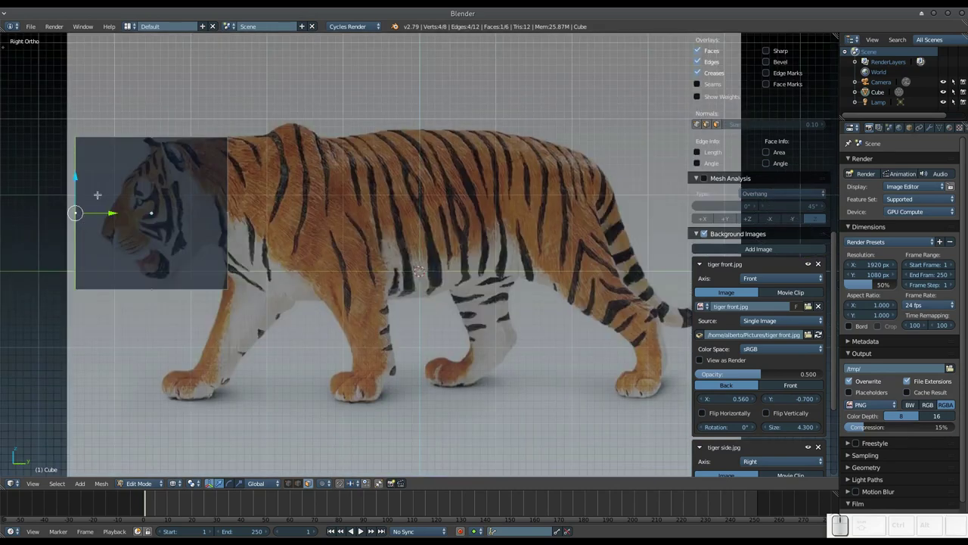
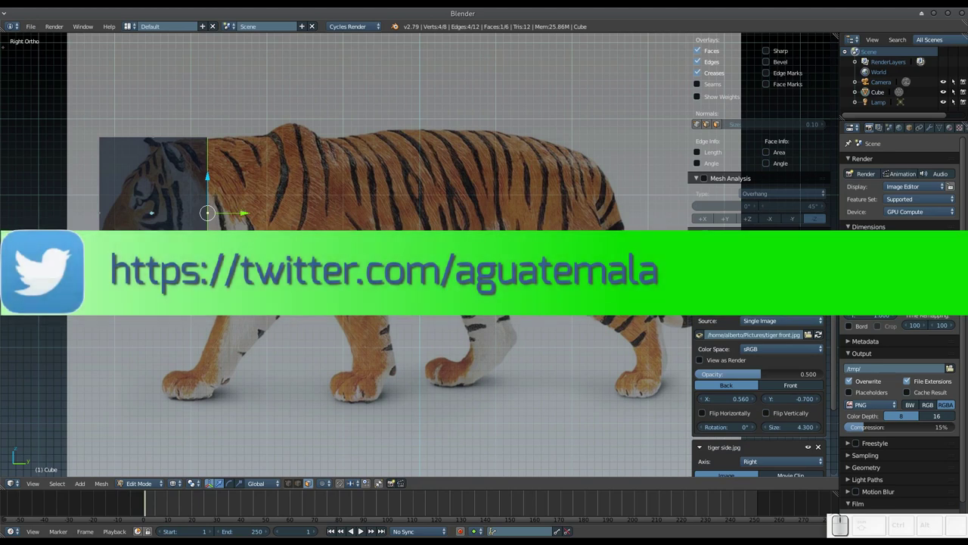
{"action": "key", "text": "t"}
{"action": "key", "text": "t"}
{"action": "key", "text": "n"}
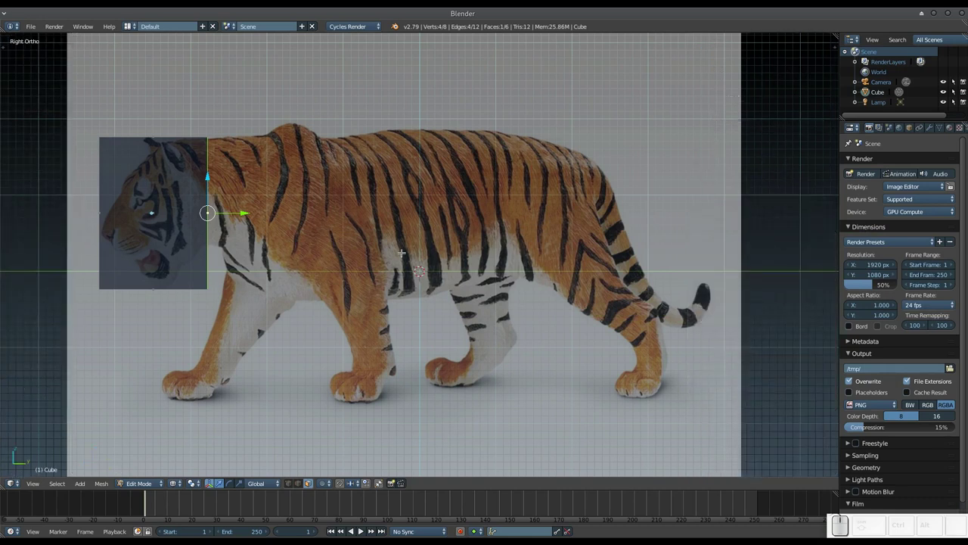
{"action": "scroll", "scroll_direction": "down", "scroll_amount": 3}
{"action": "scroll", "scroll_direction": "up", "scroll_amount": 3}
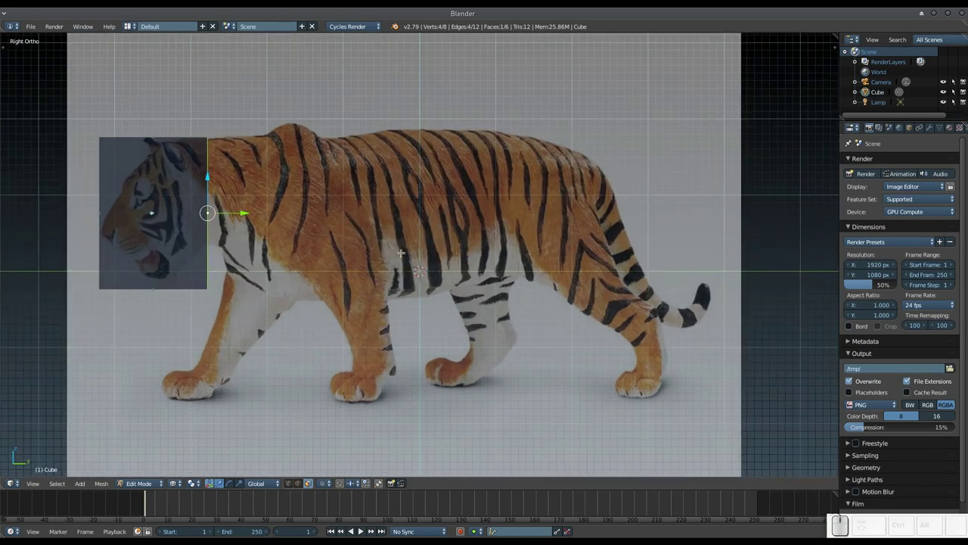